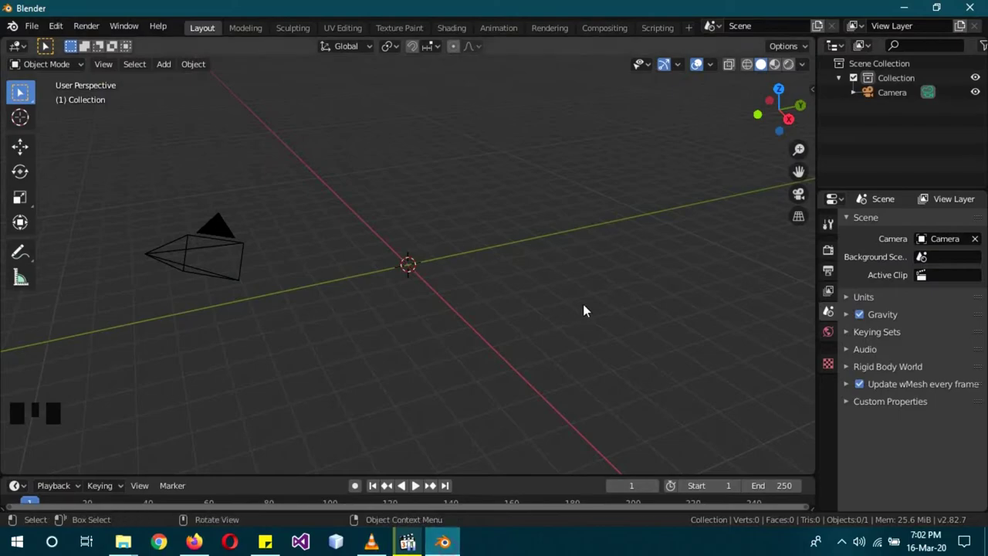
- Enable Ambient Occlusion and Bloom in the Eevee render properties
{"action": "left_click", "coordinate": [834, 257]}
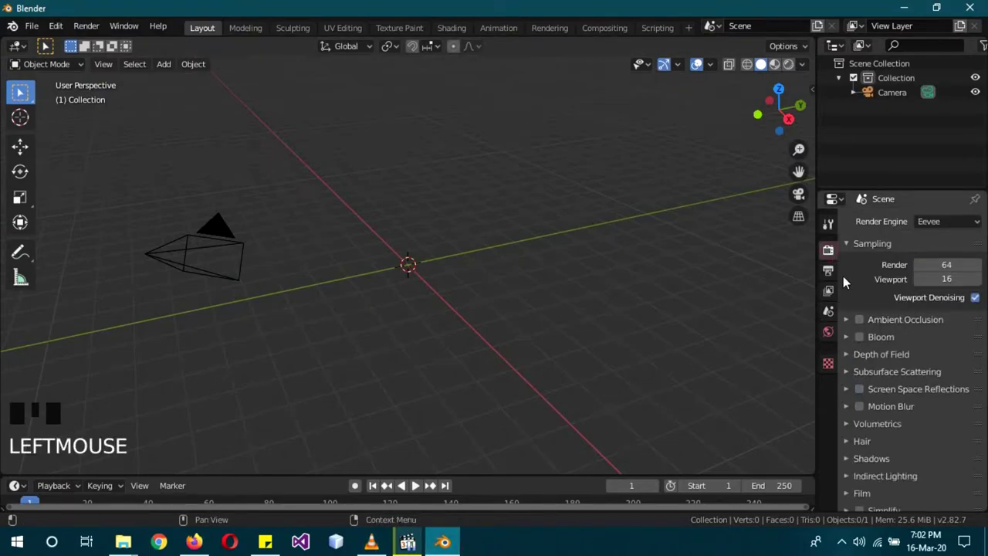
{"action": "left_click", "coordinate": [870, 345]}
{"action": "left_click", "coordinate": [862, 327]}
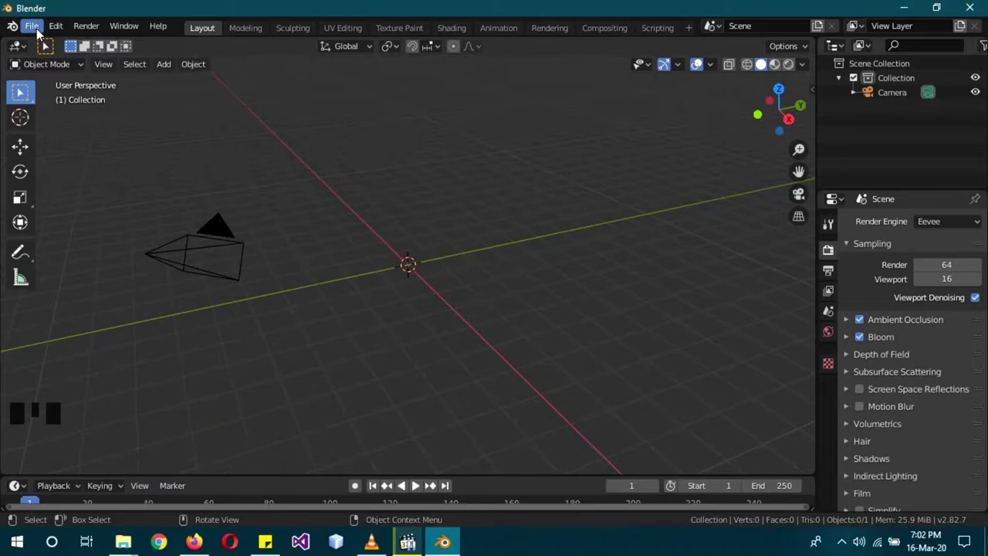
- Import the Nimbasa City OBJ model into the scene via File > Import
{"action": "left_click_drag", "start_coordinate": [41, 34], "coordinate": [256, 329]}
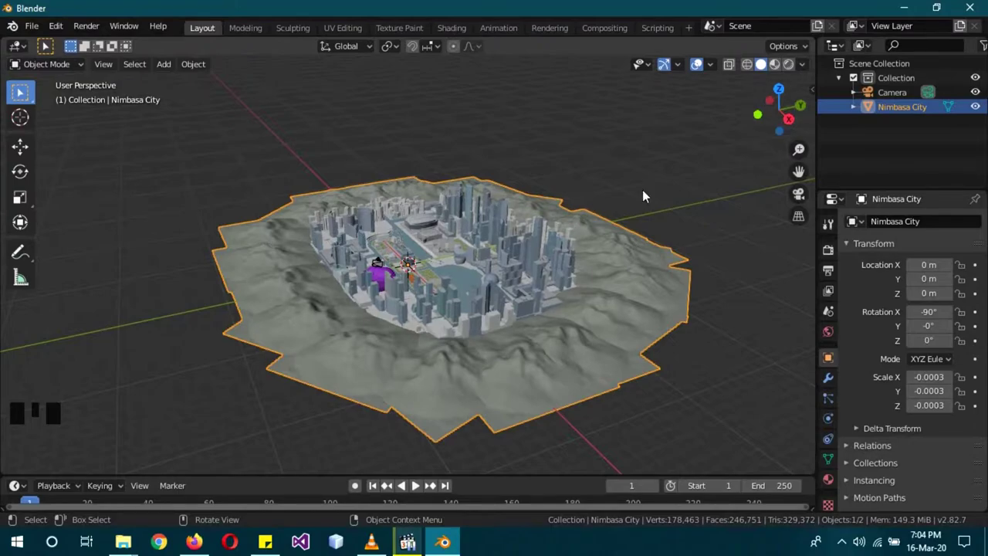
- Add collections cloud, sun moon and star in the Outliner and make cloud active
{"action": "left_click", "coordinate": [844, 83]}
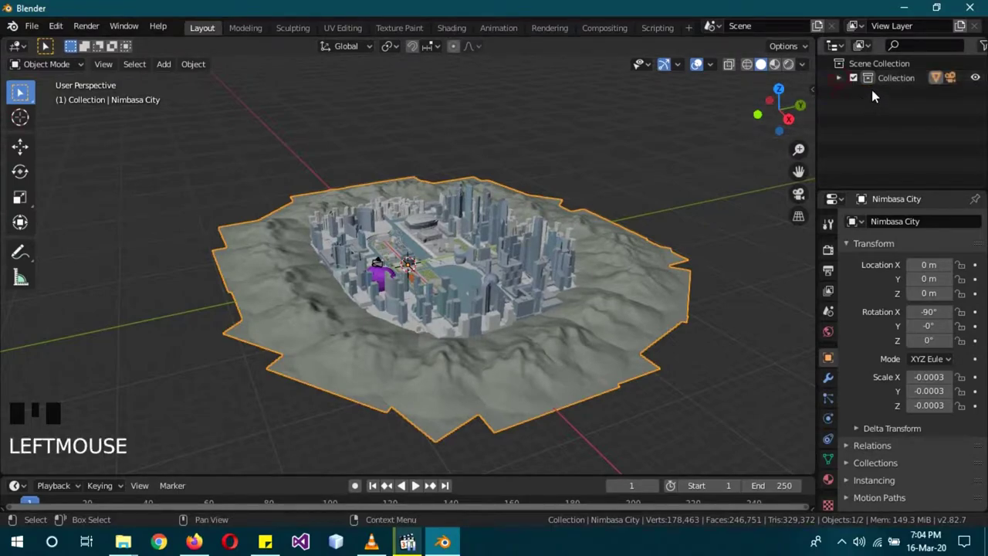
{"action": "left_click_drag", "start_coordinate": [872, 94], "coordinate": [890, 96]}
{"action": "left_click", "coordinate": [890, 96]}
{"action": "left_click_drag", "start_coordinate": [891, 95], "coordinate": [890, 114]}
{"action": "right_click", "coordinate": [891, 114]}
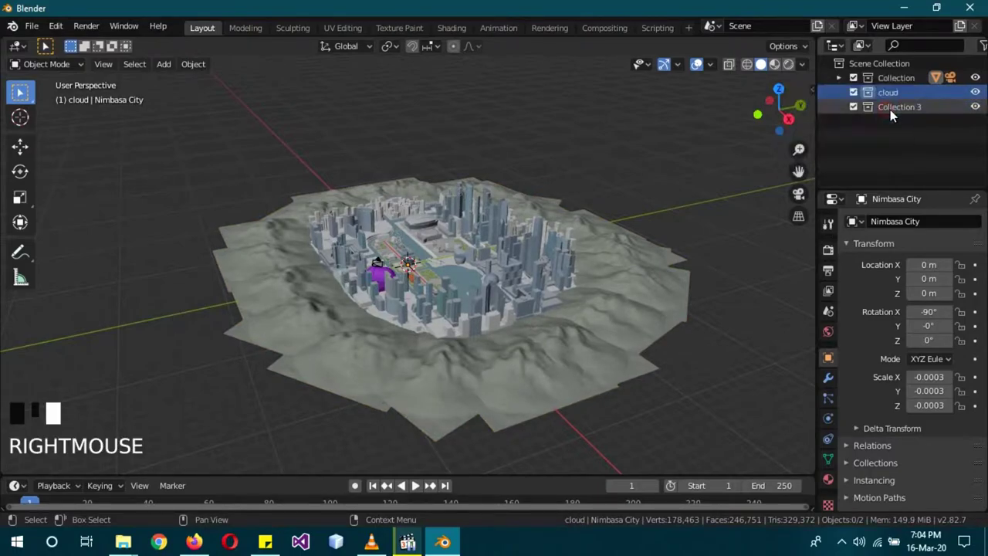
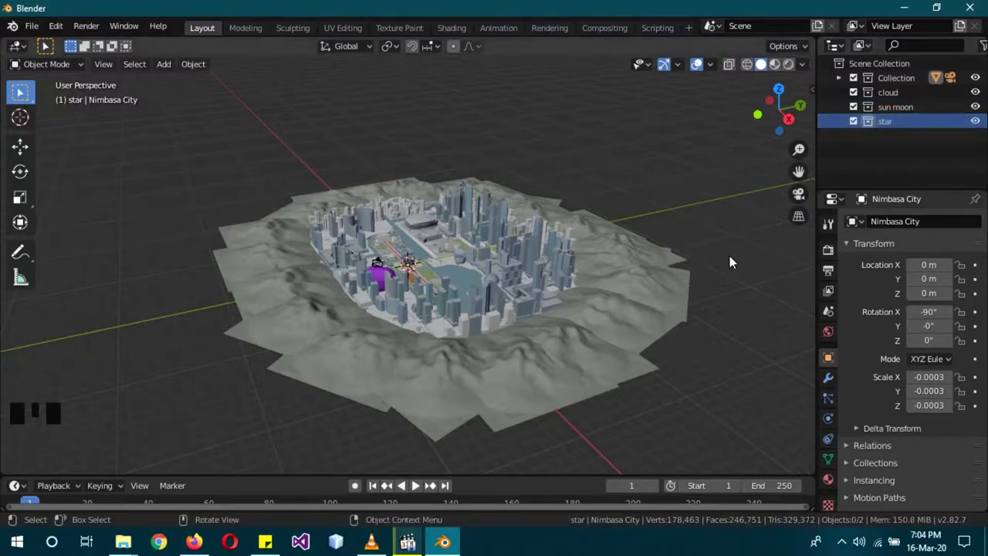
{"action": "left_click", "coordinate": [907, 95]}
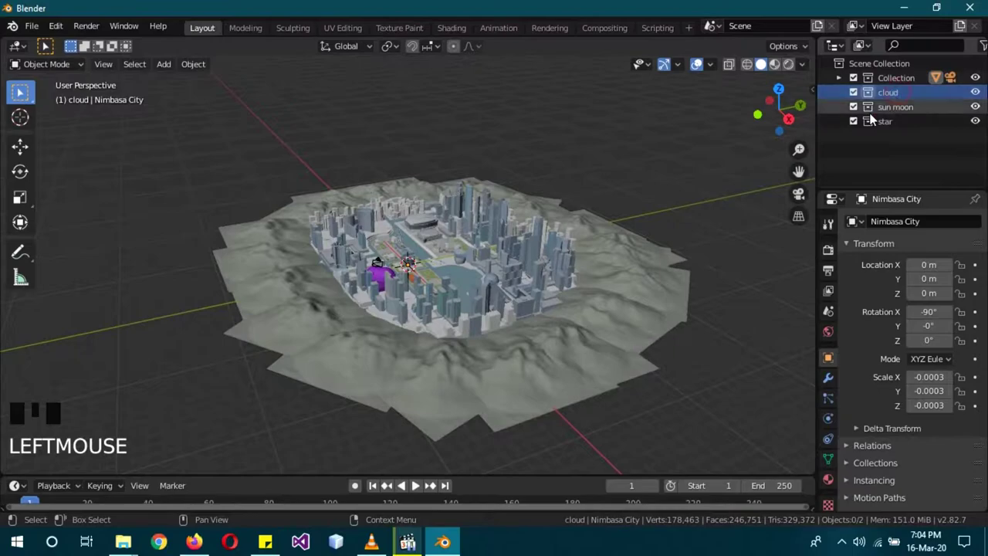
{"action": "left_click_drag", "start_coordinate": [765, 236], "coordinate": [294, 221]}
- Add a UV sphere scaled over the city, cut to a dome with its bottom faces flared outward
{"action": "key", "text": "shift+a"}
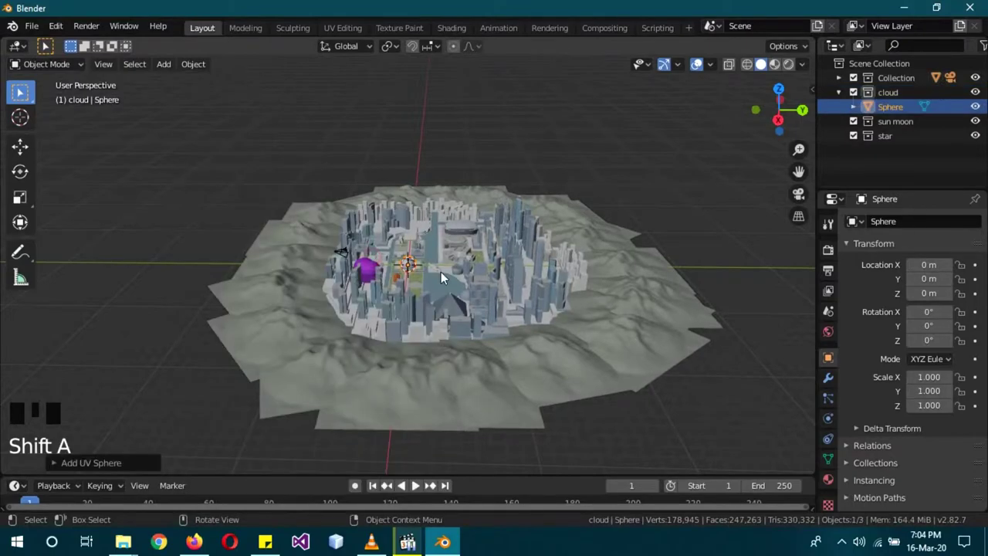
{"action": "key", "text": "s"}
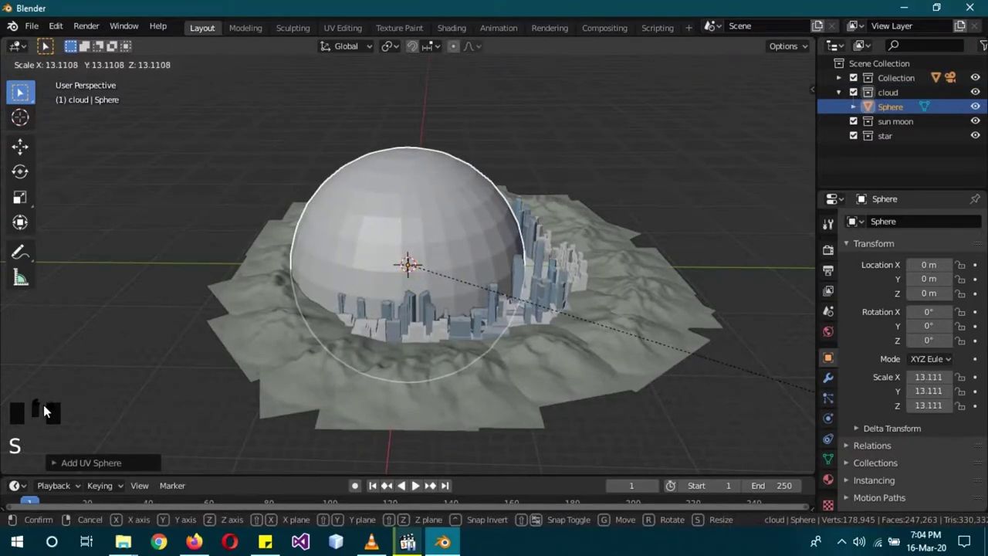
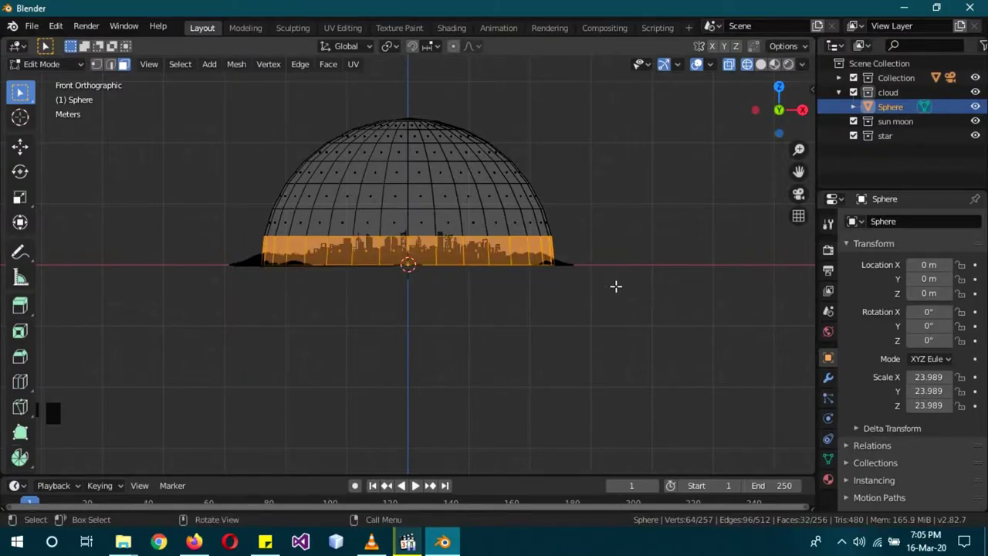
{"action": "key", "text": "shift+d"}
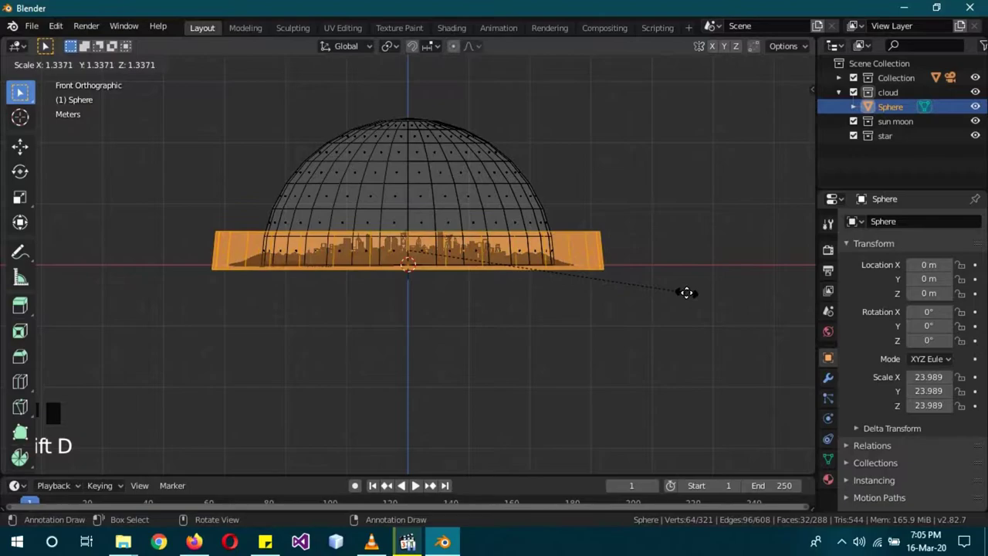
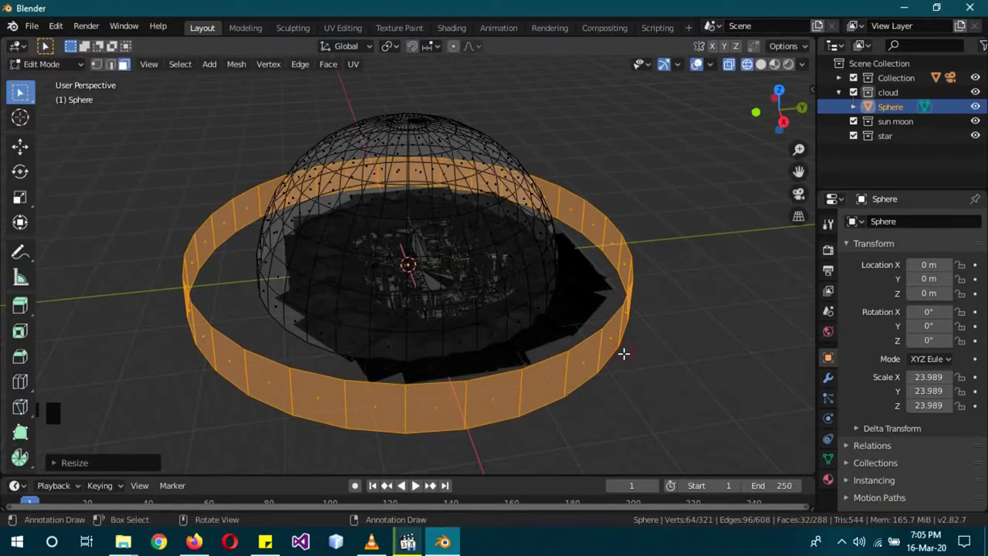
{"action": "key", "text": "Tab"}
{"action": "key", "text": "z"}
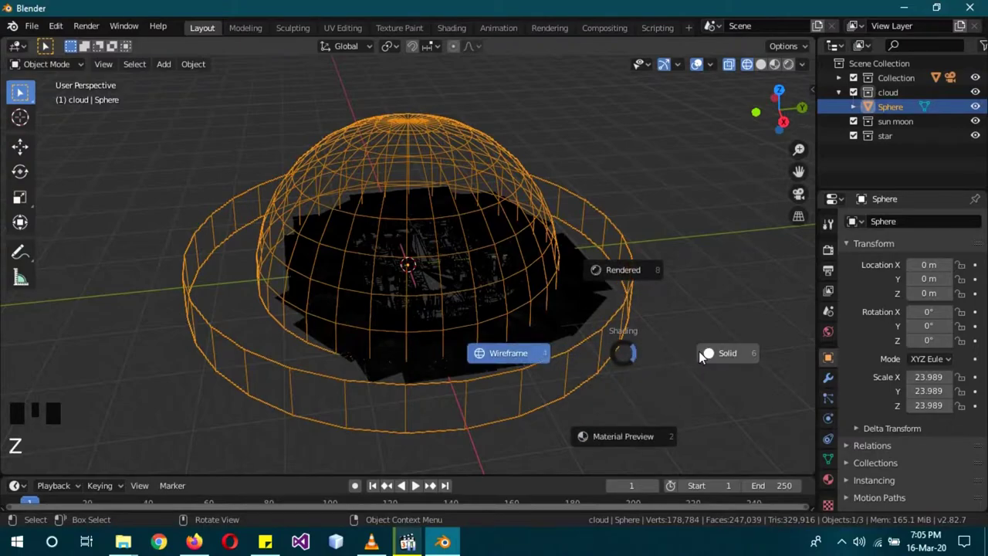
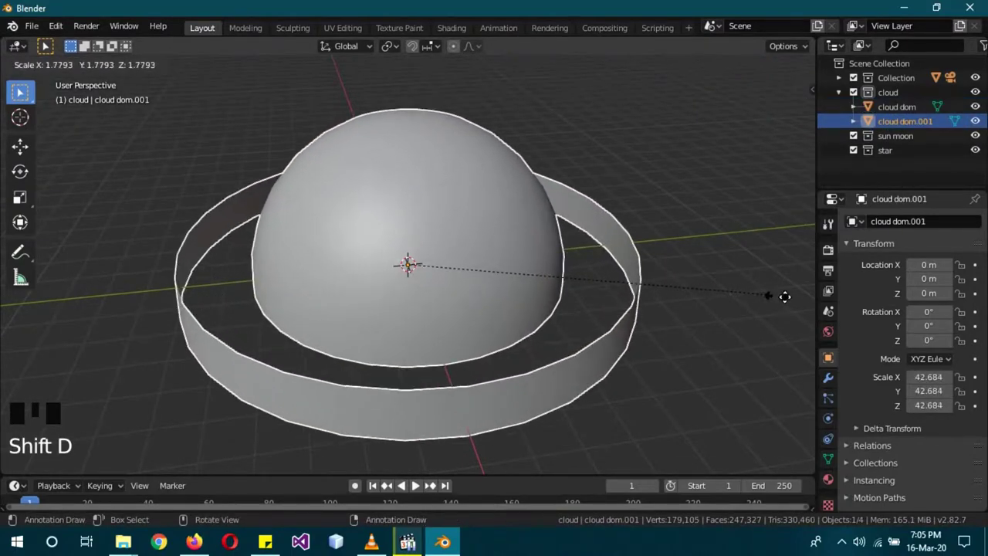
- Scale up the duplicate as star dom, move it into the star collection and hide it
{"action": "left_click_drag", "start_coordinate": [258, 325], "coordinate": [619, 293]}
{"action": "key", "text": "s"}
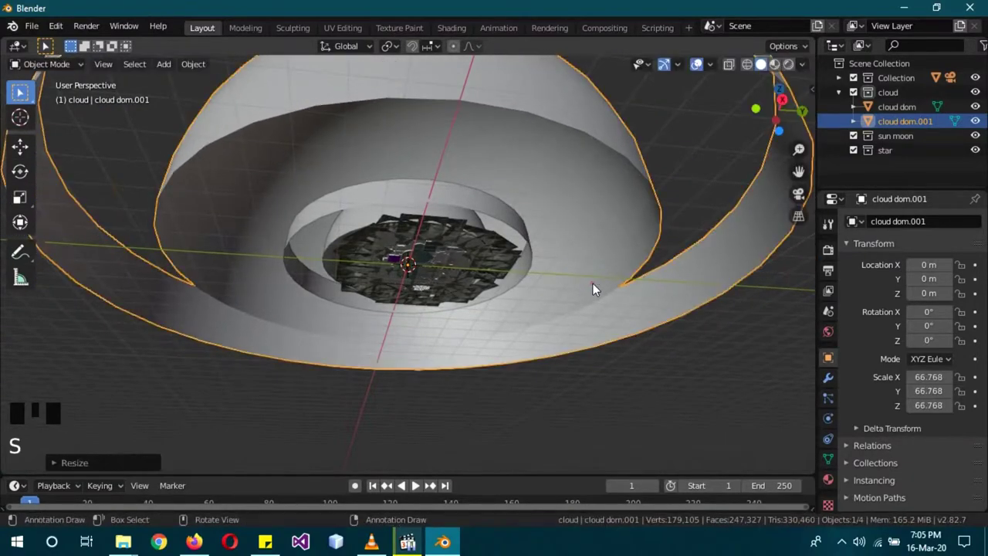
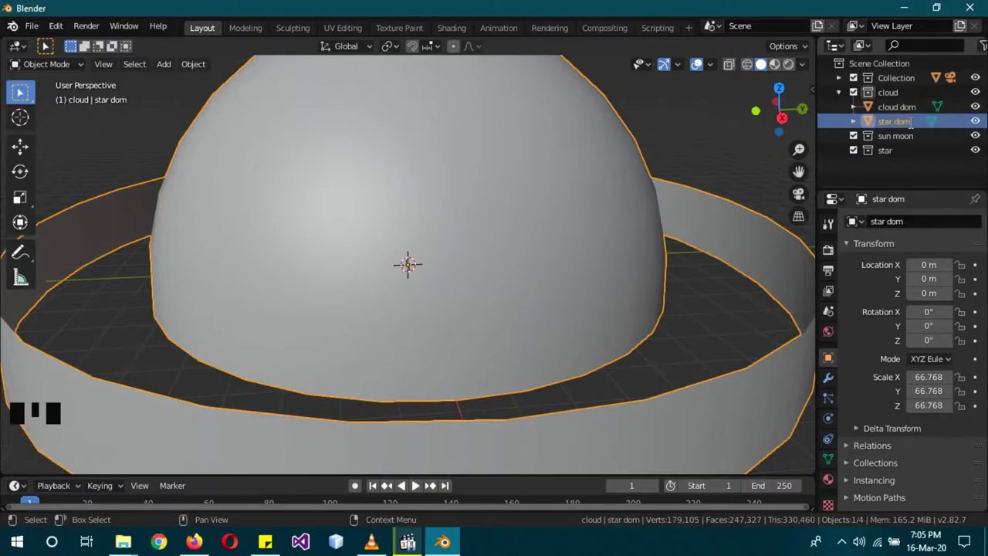
{"action": "left_click", "coordinate": [908, 129]}
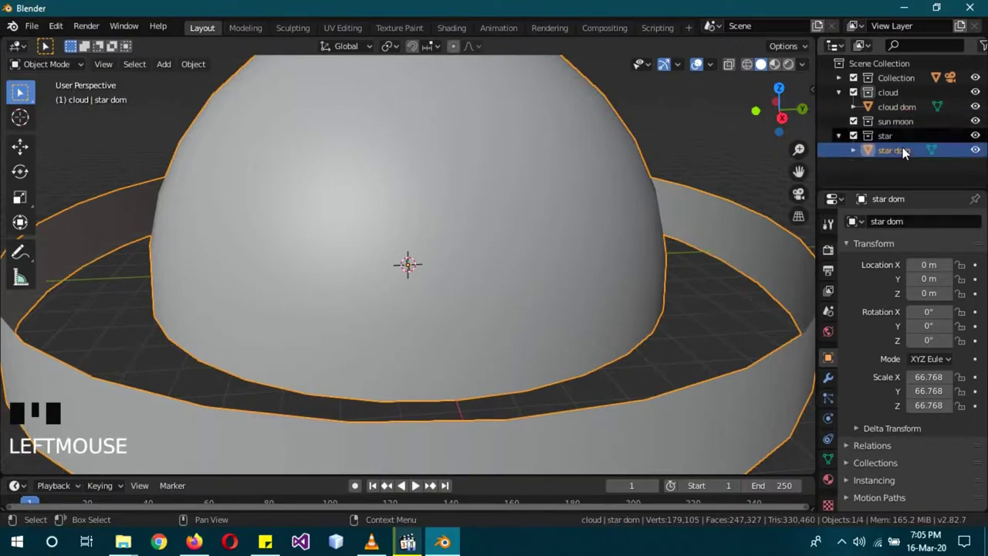
{"action": "left_click", "coordinate": [892, 121]}
{"action": "left_click_drag", "start_coordinate": [683, 332], "coordinate": [984, 137]}
{"action": "left_click", "coordinate": [983, 137]}
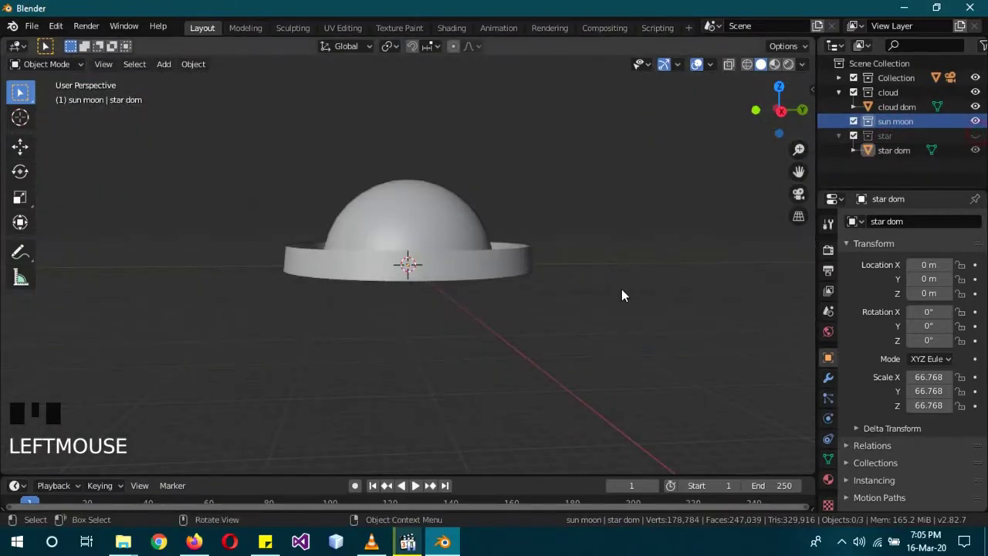
- Add a sphere at Y 40.127, scale 2.095, raised to Z 23.544 as the moon
{"action": "key", "text": "KP_3"}
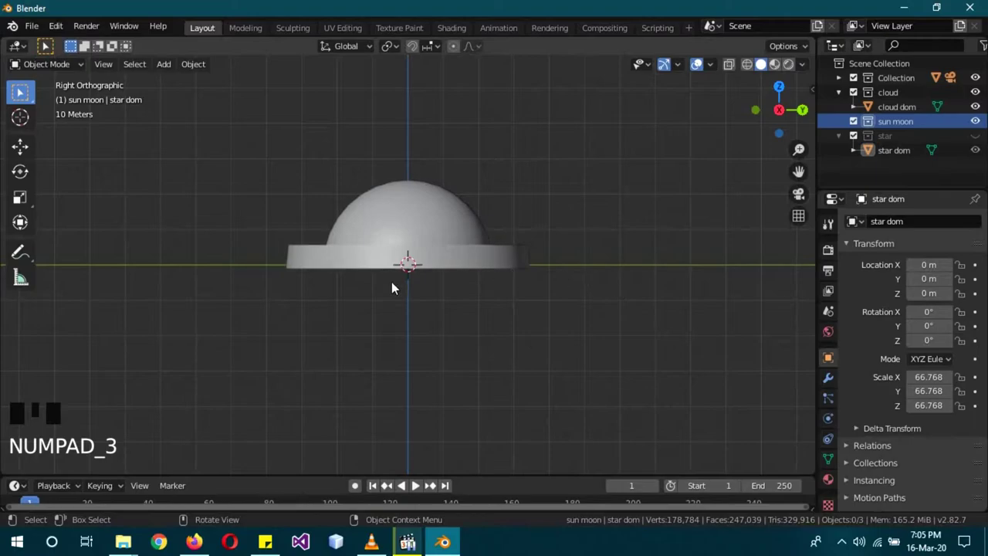
{"action": "key", "text": "shift+a"}
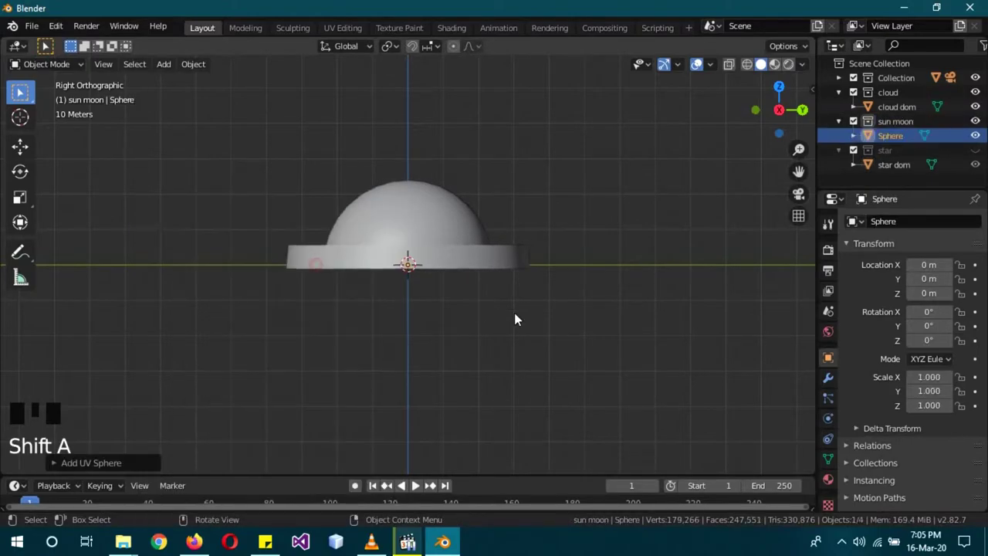
{"action": "key", "text": "g"}
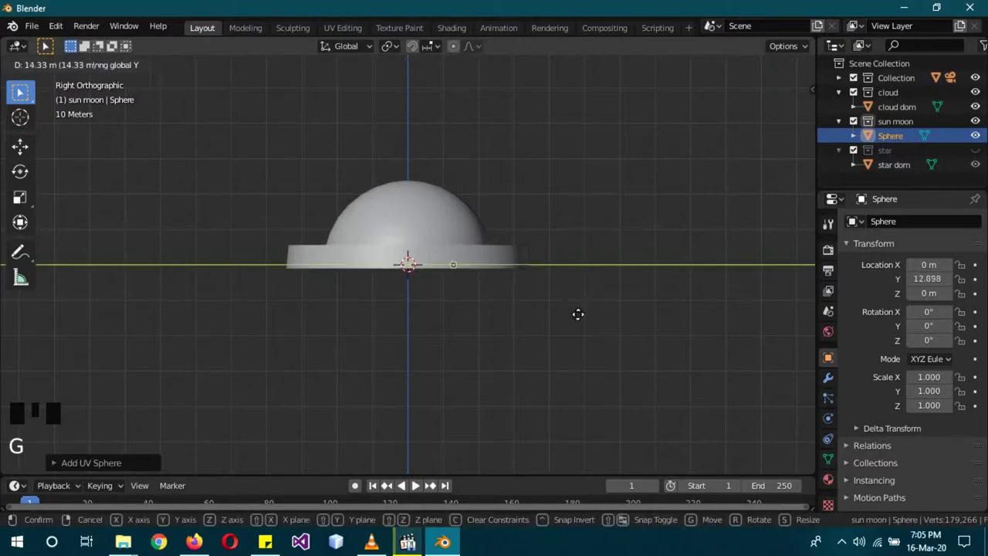
{"action": "key", "text": "s"}
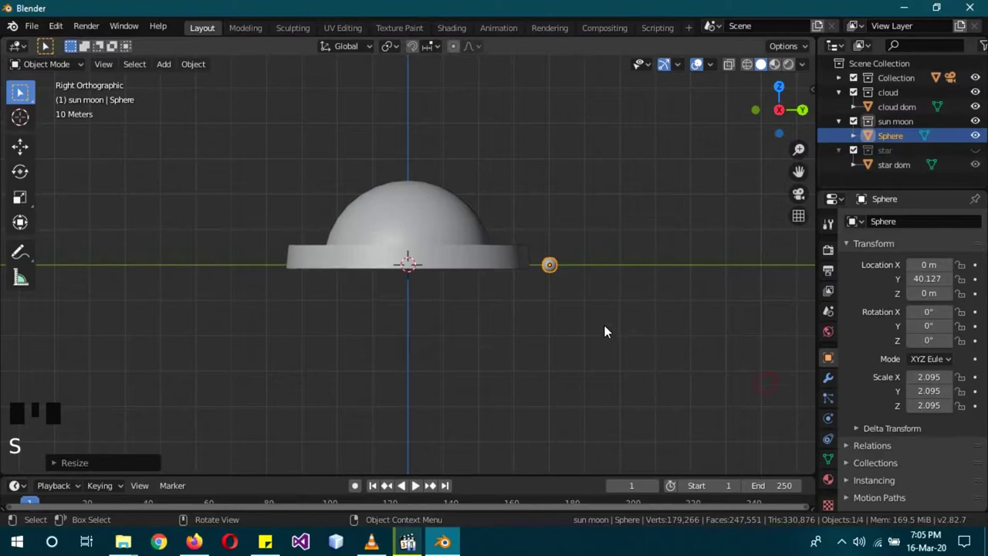
{"action": "key", "text": "g"}
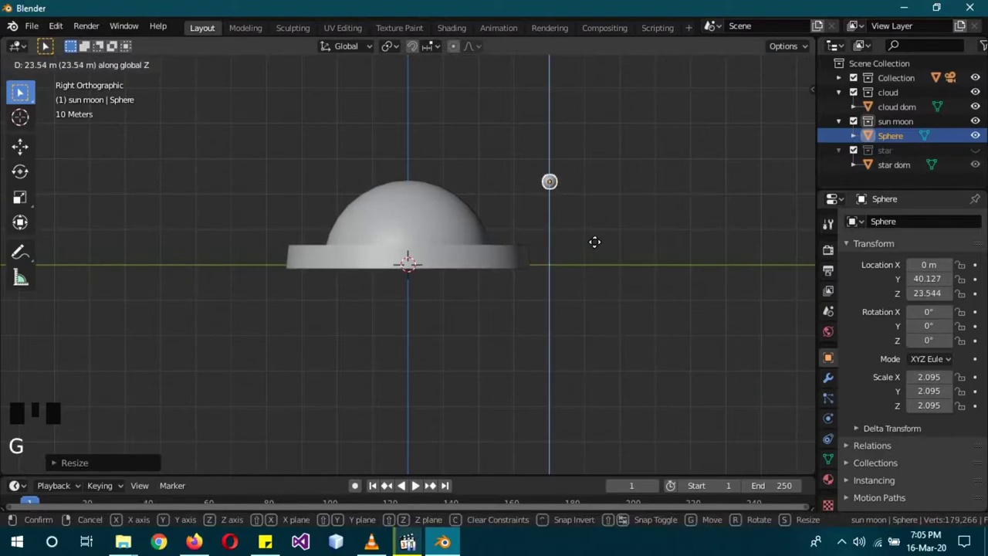
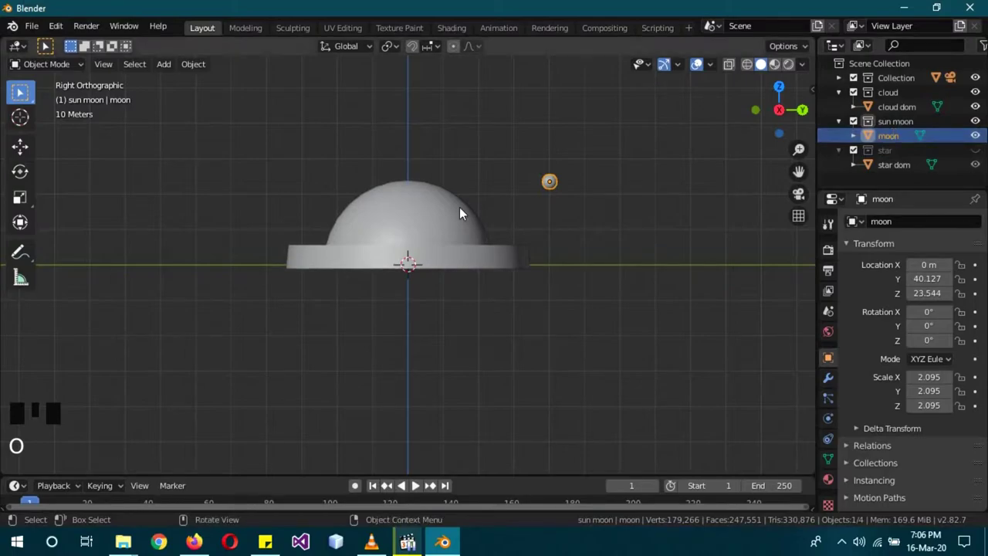
- Add a Plain Axes empty on the horizon below the moon
{"action": "key", "text": "shift+a"}
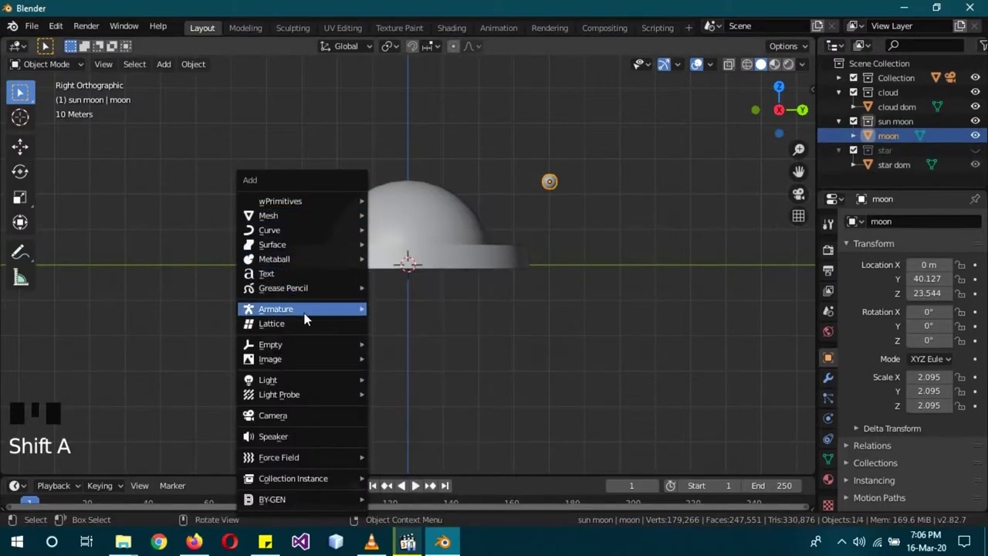
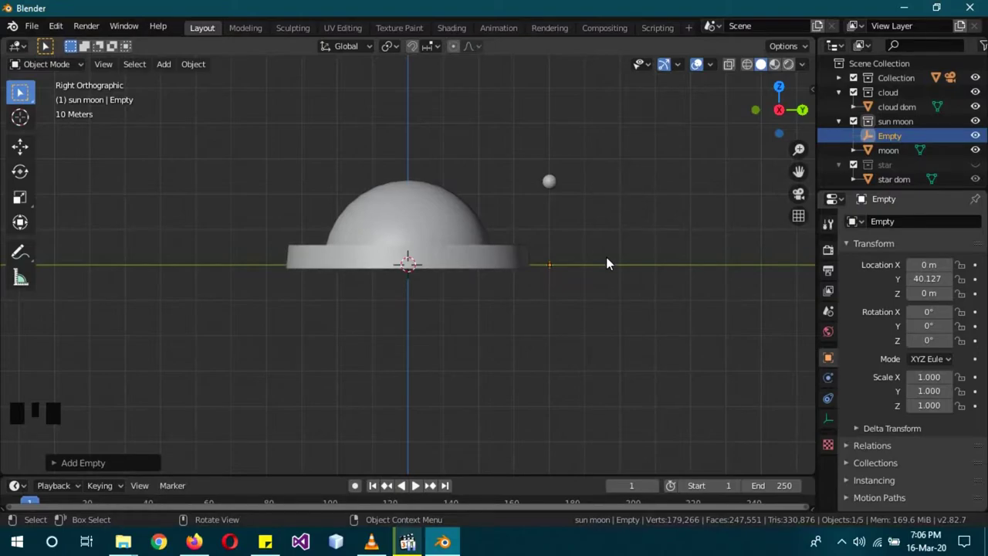
- Scale the empty to 3.499, then duplicate the moon to Z -23.544 scaled to about 5.2 as the sun
{"action": "key", "text": "s"}
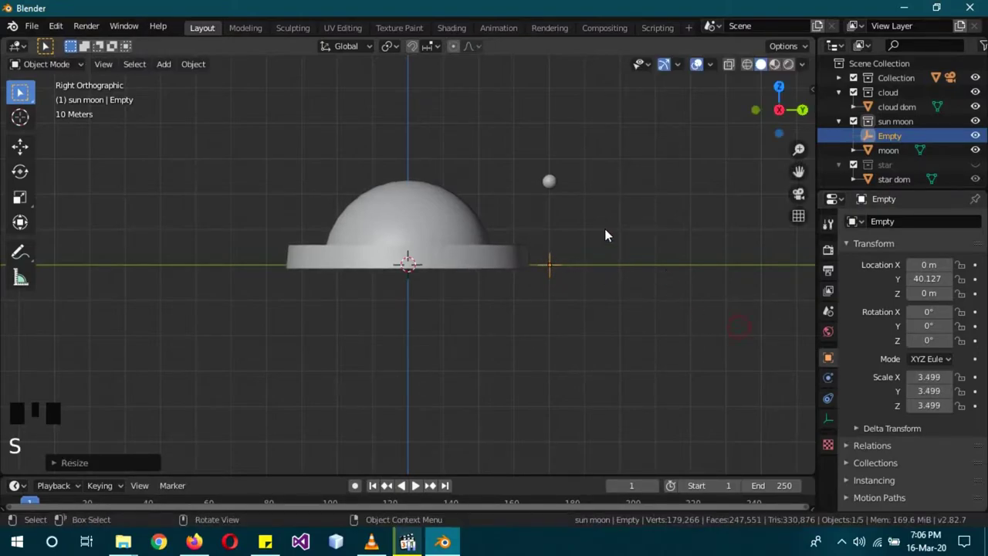
{"action": "left_click", "coordinate": [559, 186]}
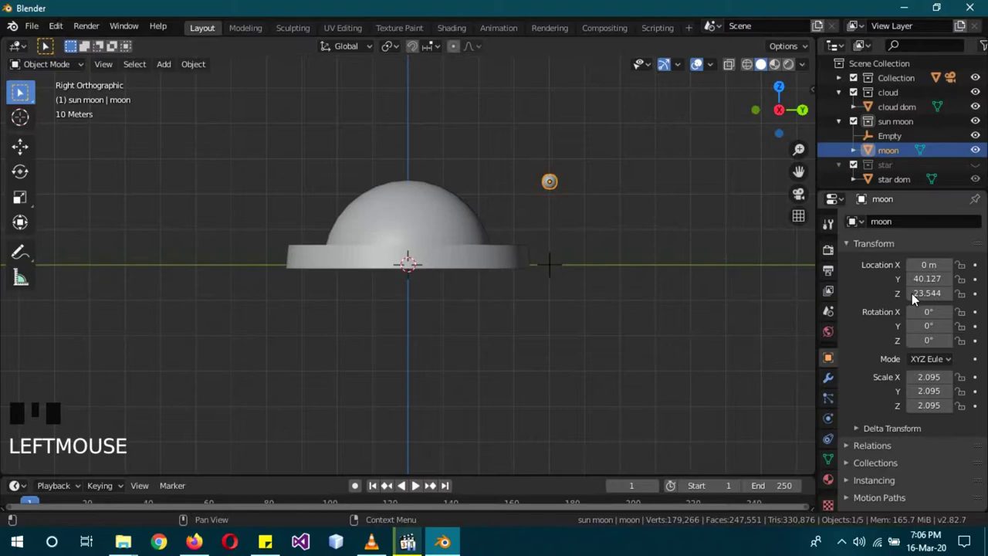
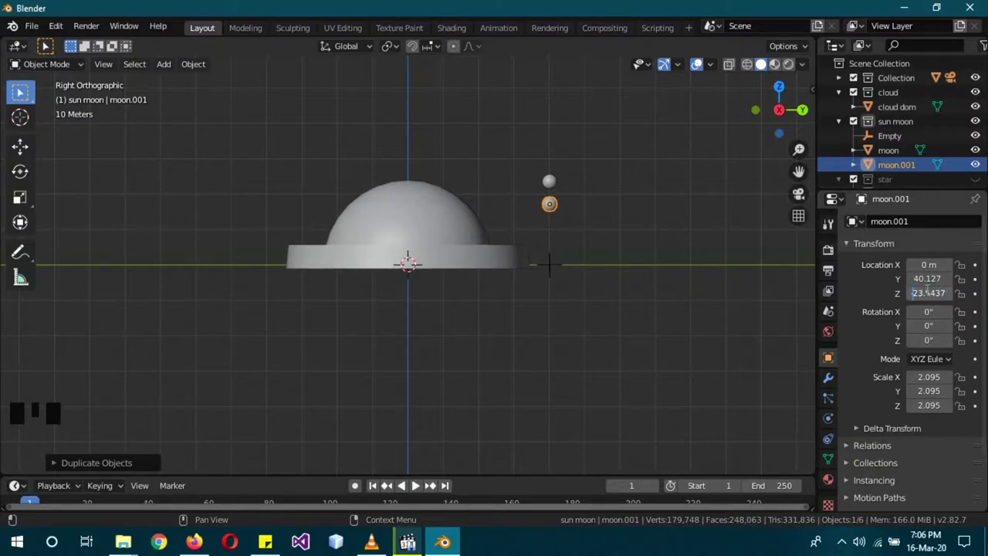
{"action": "key", "text": "s"}
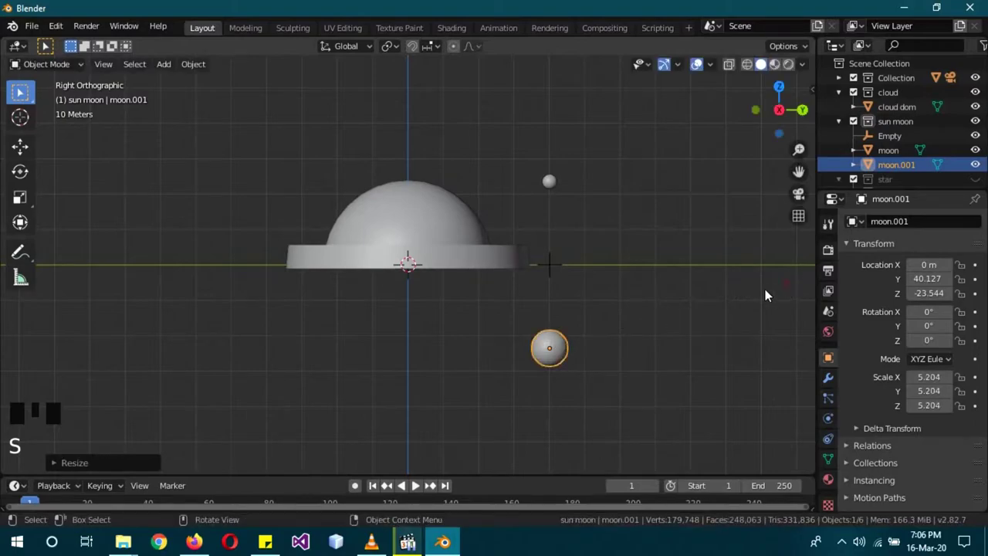
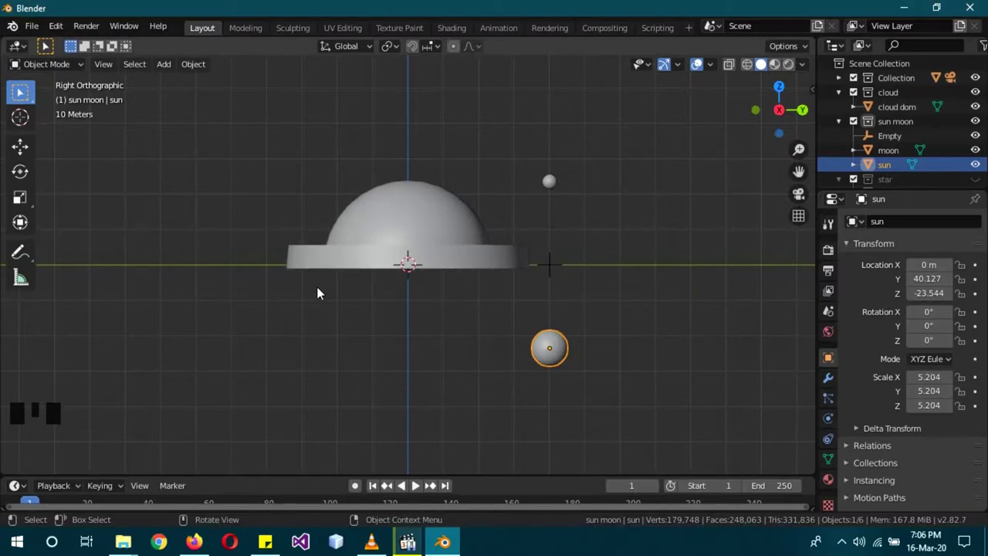
- Add a point light beside the moon at Z 21.7 and a copy Point.001 below the horizon
{"action": "key", "text": "shift+a"}
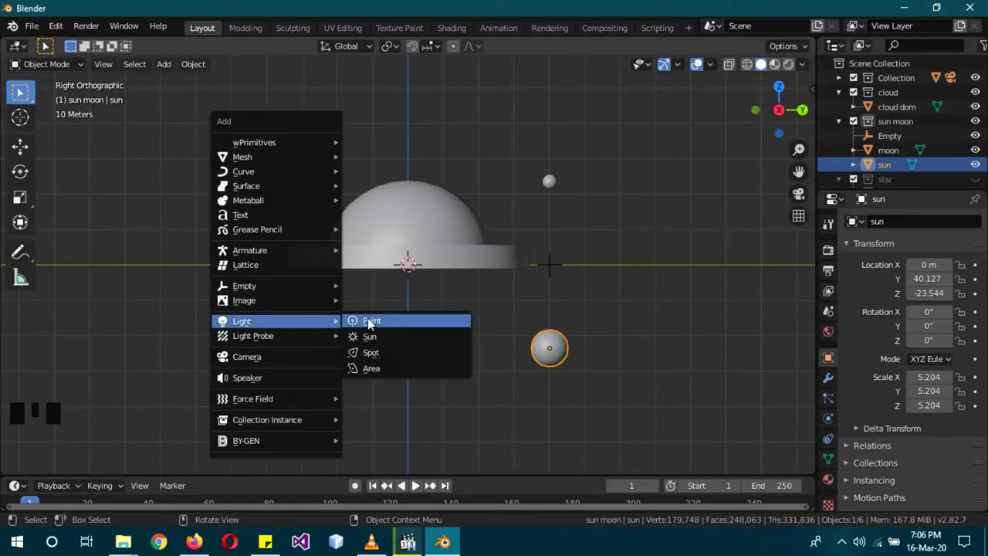
{"action": "key", "text": "g"}
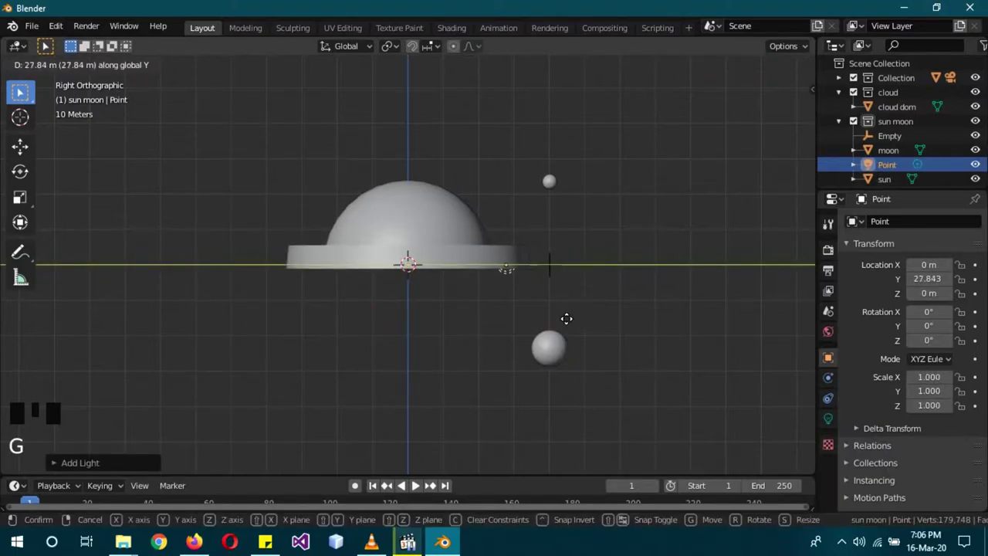
{"action": "key", "text": "g"}
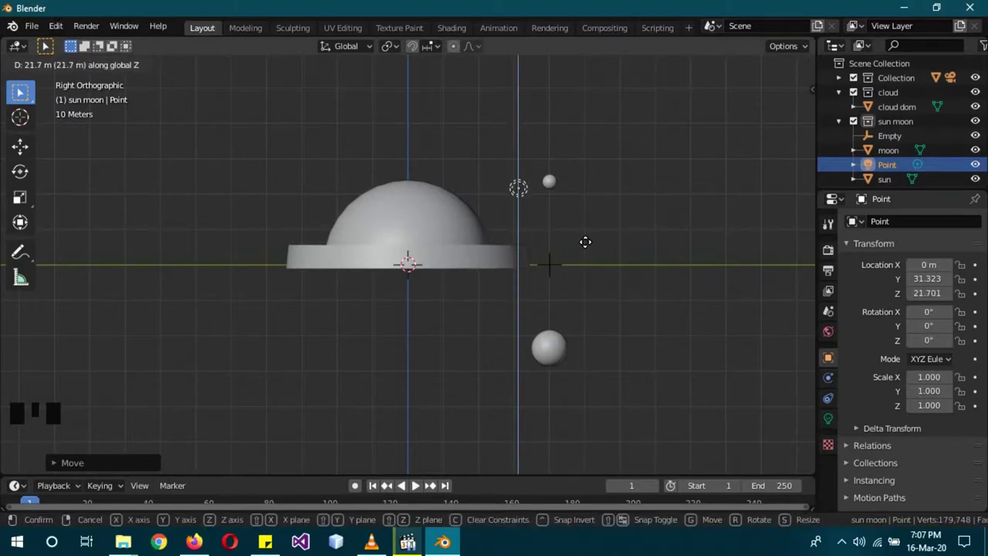
{"action": "key", "text": "shift+d"}
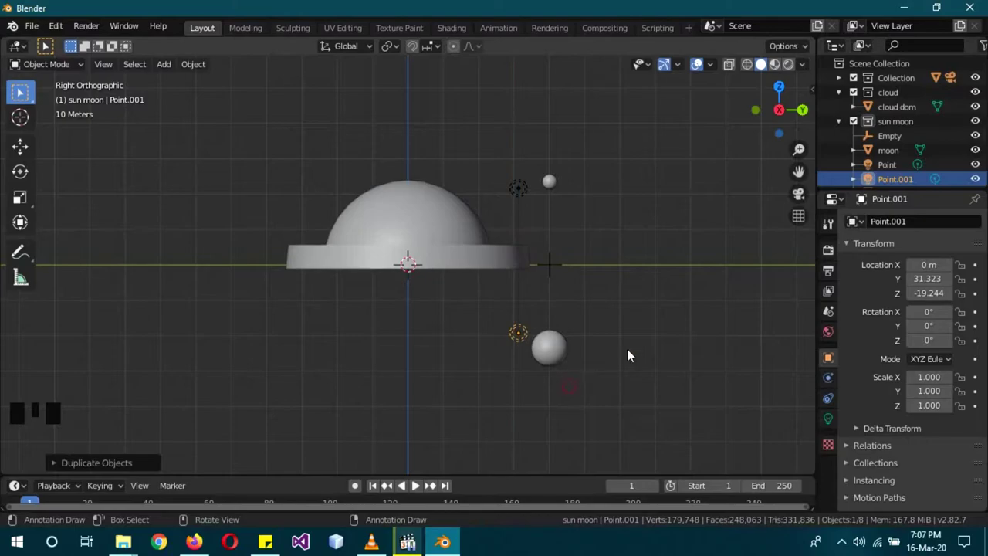
{"action": "left_click", "coordinate": [526, 192]}
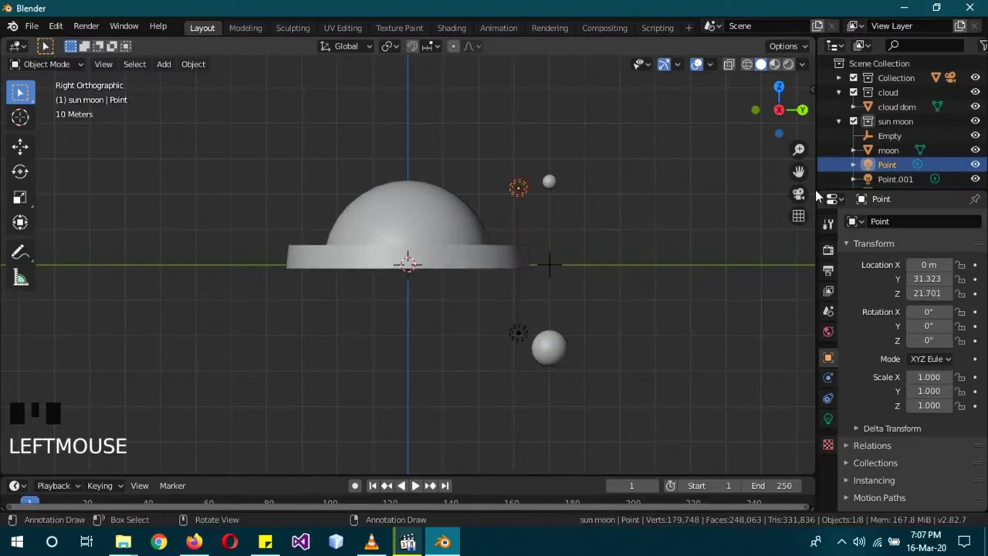
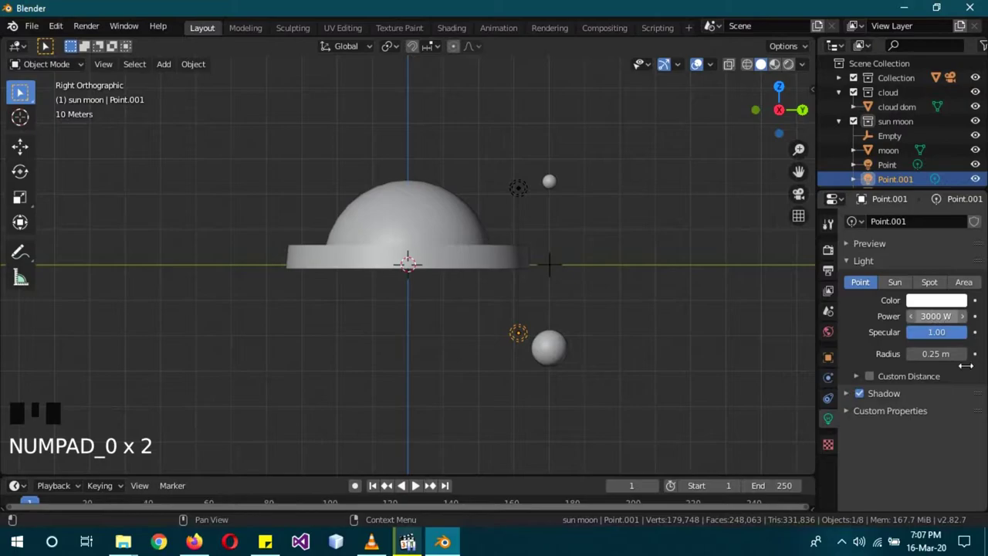
- Tint the second light orange and parent it to the sun sphere with Ctrl+P
{"action": "left_click_drag", "start_coordinate": [939, 363], "coordinate": [946, 293]}
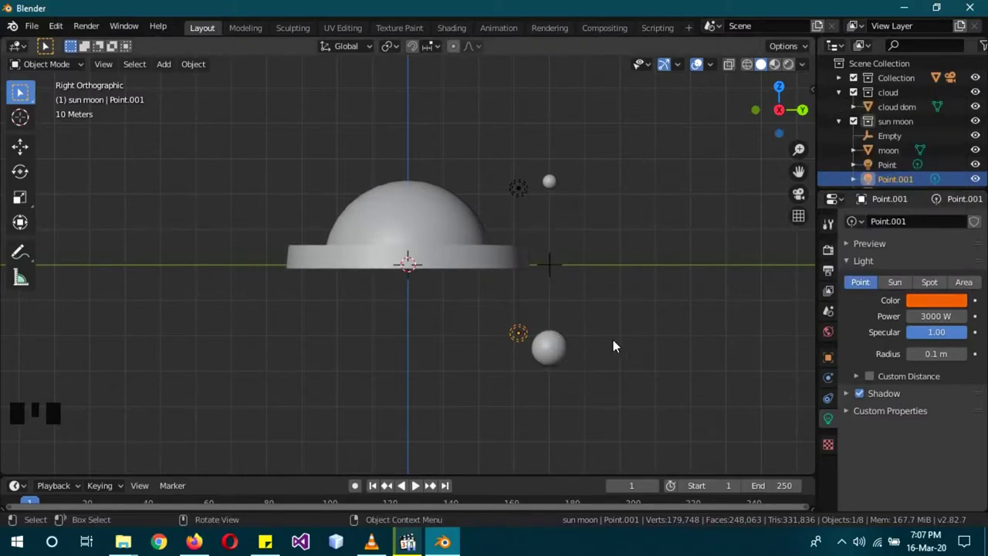
{"action": "left_click", "coordinate": [609, 352]}
{"action": "left_click", "coordinate": [520, 339]}
{"action": "left_click", "coordinate": [561, 355]}
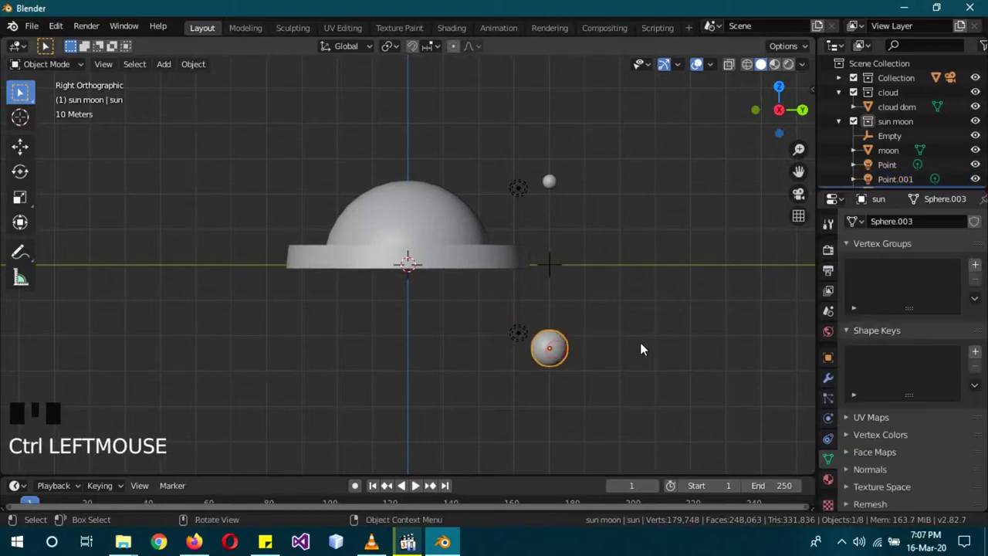
{"action": "left_click", "coordinate": [525, 339]}
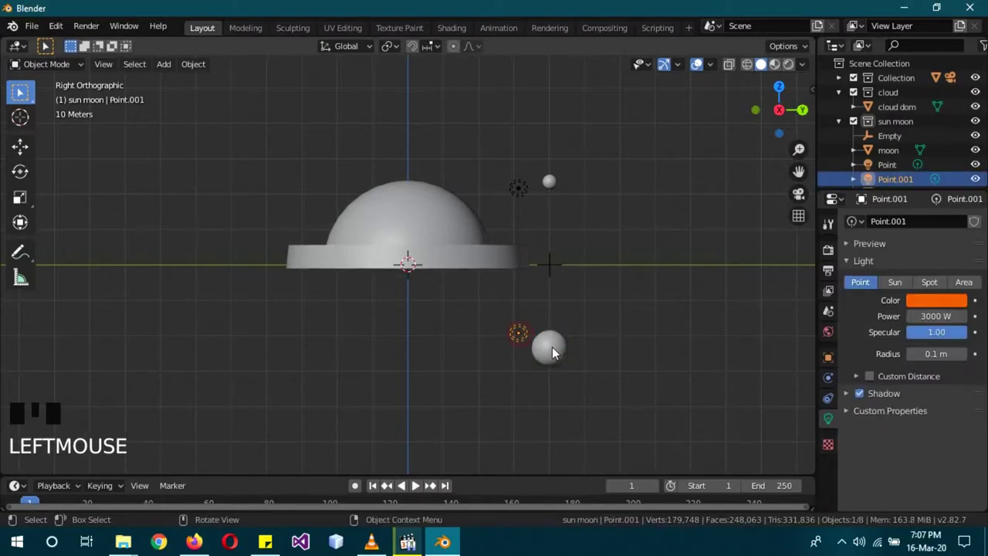
{"action": "left_click", "coordinate": [558, 353]}
{"action": "key", "text": "ctrl+p"}
- Parent the first point light to the moon sphere
{"action": "left_click", "coordinate": [634, 335]}
{"action": "left_click", "coordinate": [528, 194]}
{"action": "left_click", "coordinate": [556, 183]}
{"action": "key", "text": "ctrl+p"}
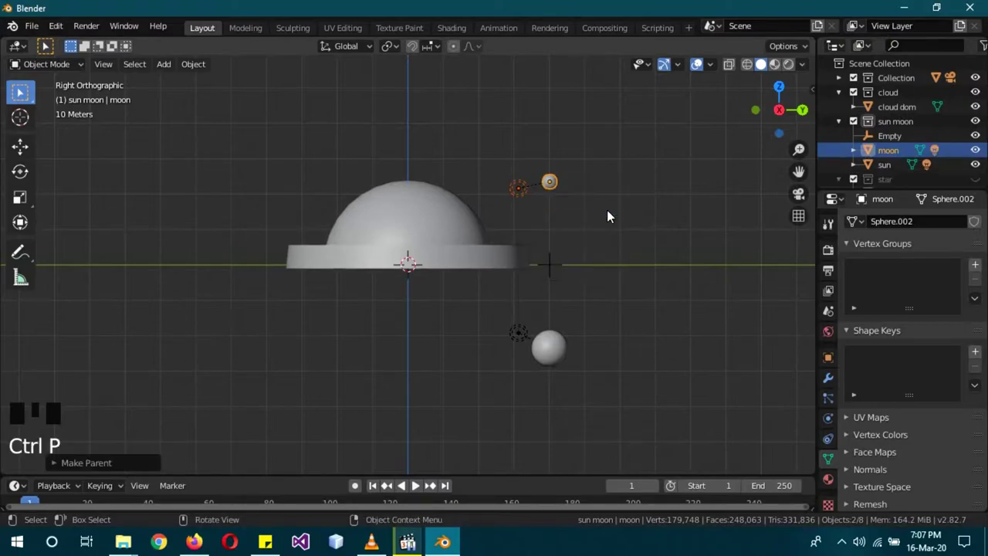
- Parent the moon and sun to the Empty via Ctrl+P with the Empty active
{"action": "left_click", "coordinate": [612, 216]}
{"action": "left_click", "coordinate": [557, 183]}
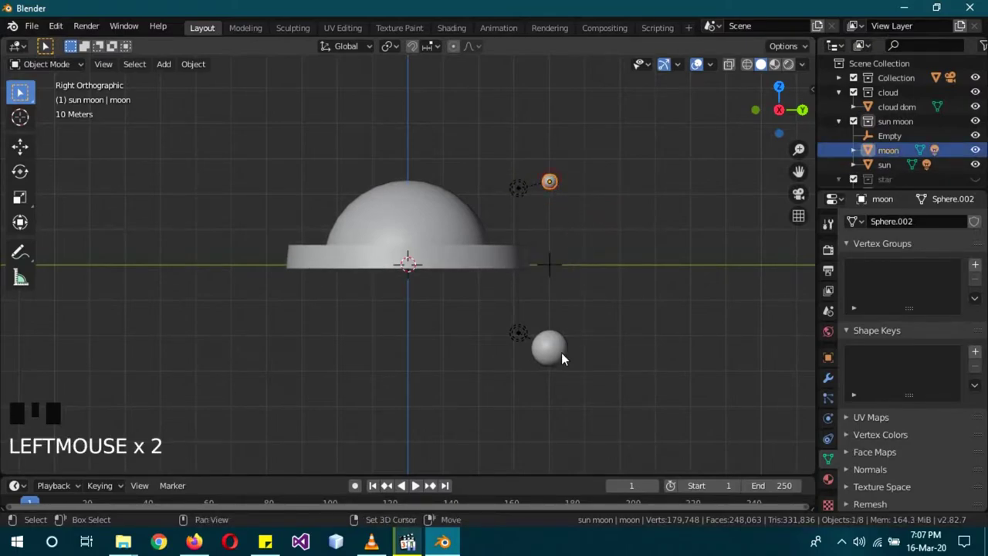
{"action": "left_click", "coordinate": [564, 359]}
{"action": "left_click", "coordinate": [561, 268]}
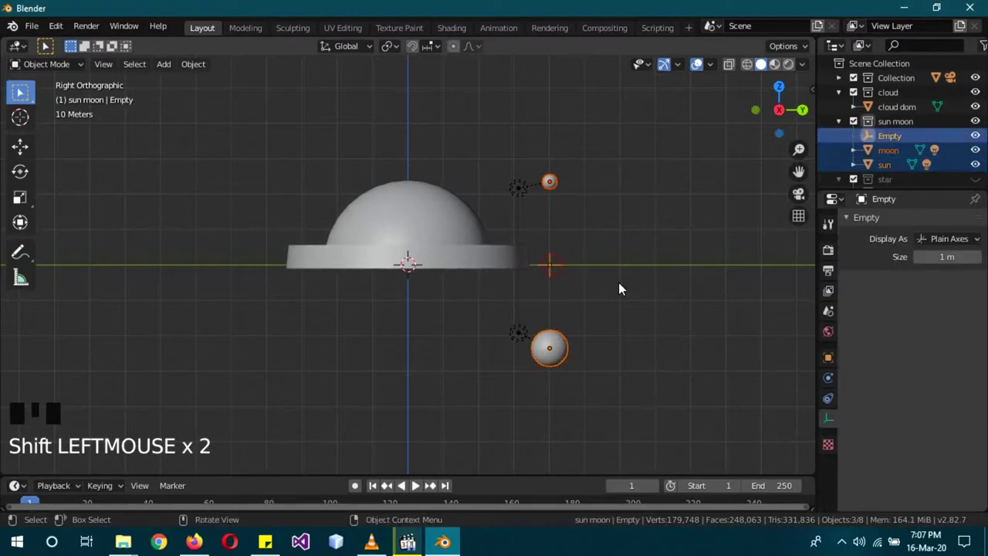
{"action": "key", "text": "ctrl+p"}
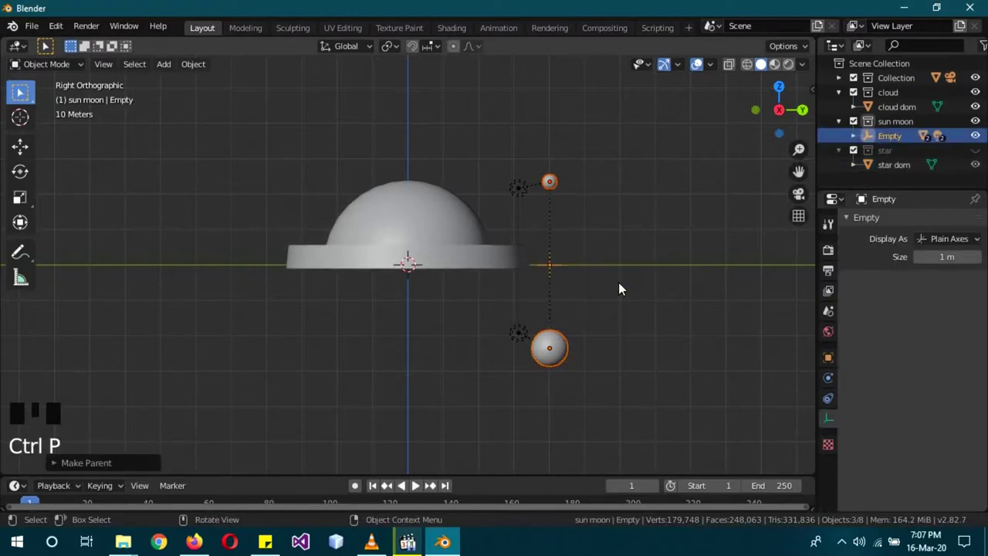
- Move the Empty alone to test the rig, then cancel to restore its position
{"action": "left_click", "coordinate": [553, 269]}
{"action": "key", "text": "g"}
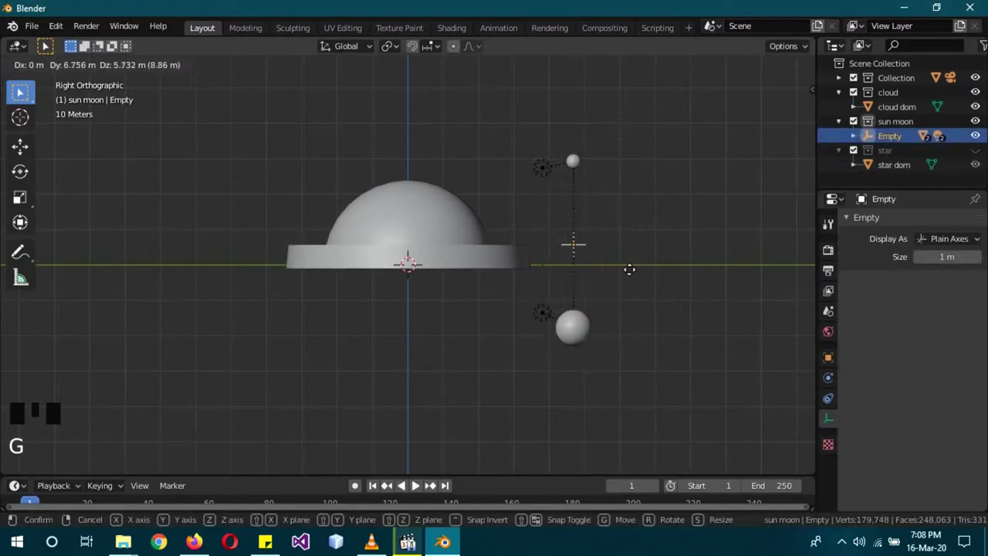
{"action": "key", "text": "r"}
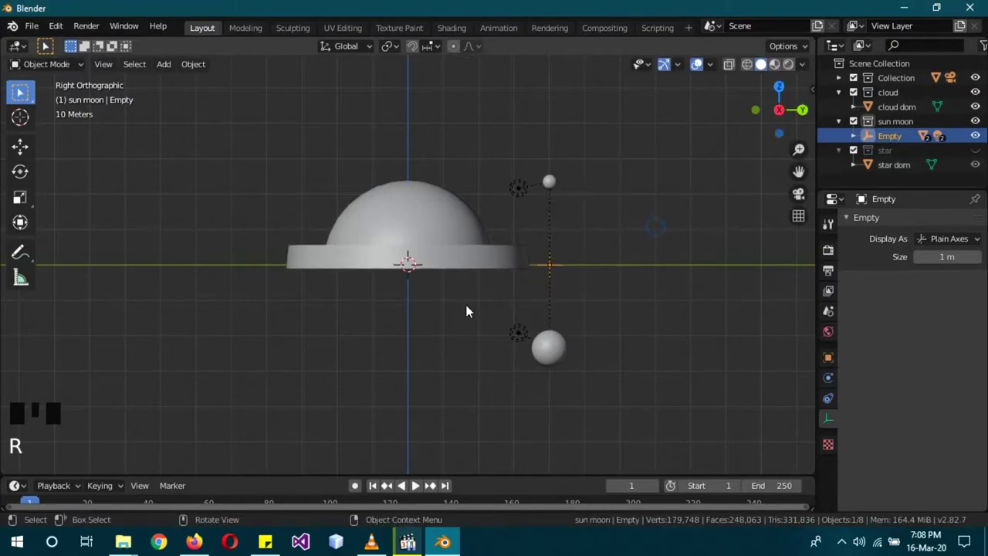
- Switch both 3D views of the split layout to Rendered shading from a perspective angle
{"action": "key", "text": "a"}
{"action": "left_click_drag", "start_coordinate": [432, 314], "coordinate": [540, 349]}
{"action": "key", "text": "z"}
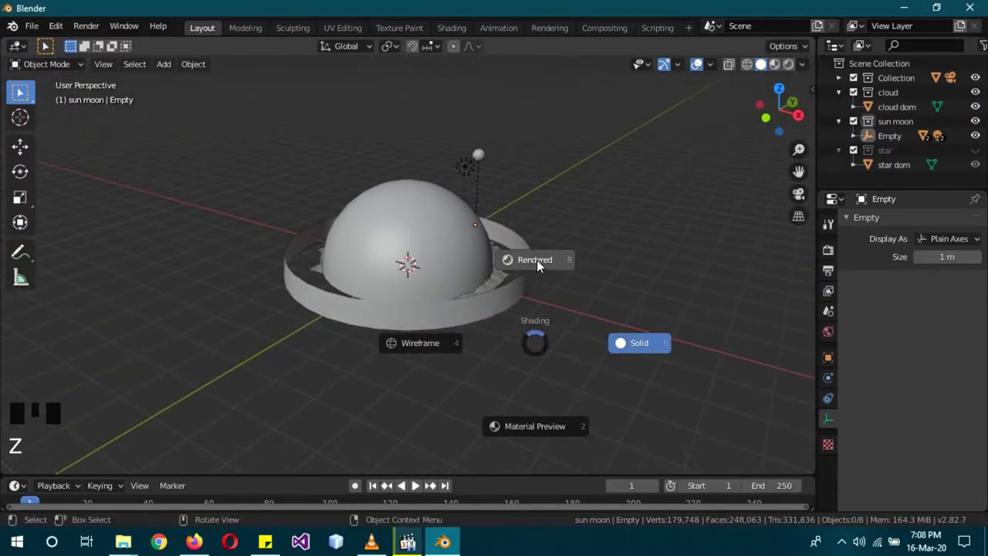
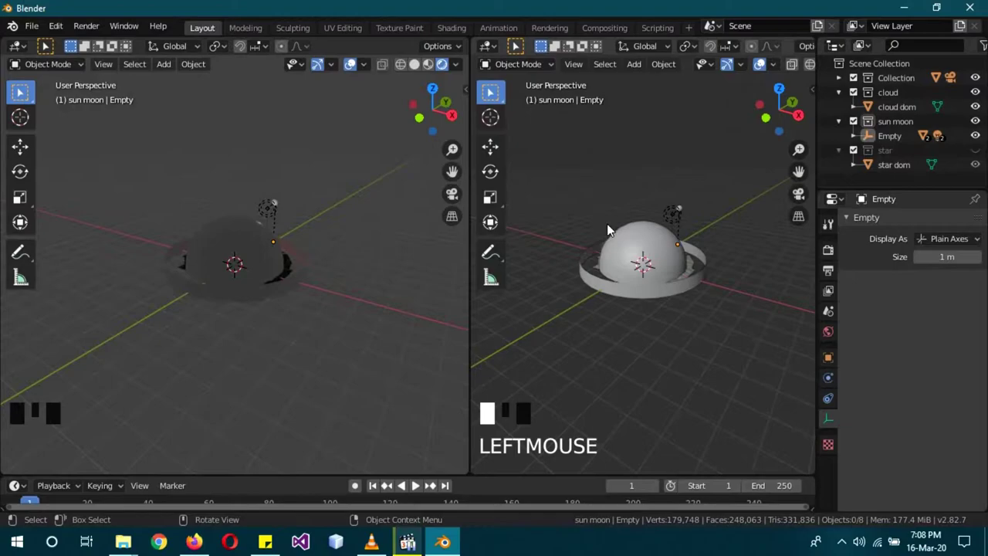
{"action": "key", "text": "z"}
{"action": "key", "text": "z"}
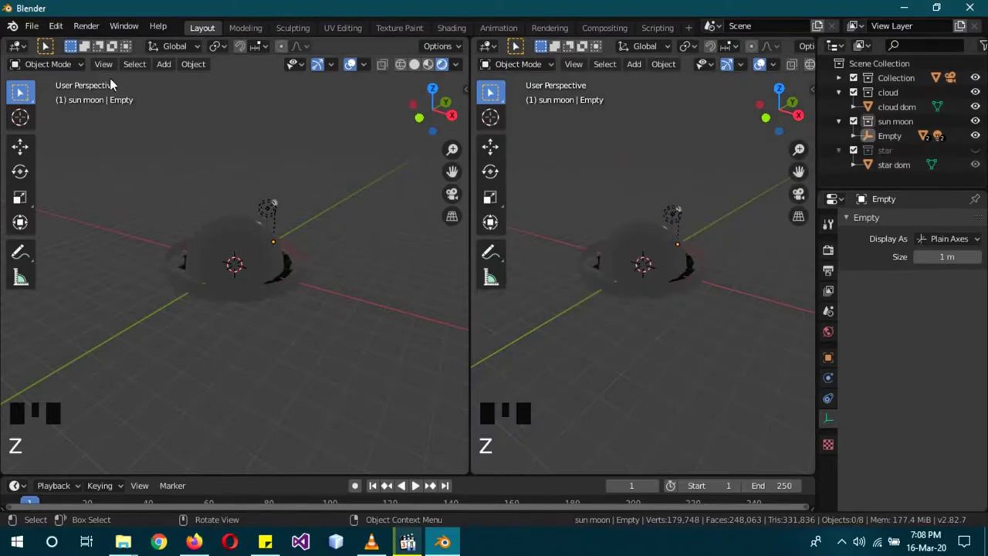
{"action": "left_click_drag", "start_coordinate": [30, 51], "coordinate": [54, 149]}
- Show the World nodes in a Shader Editor and set the ColorRamp stop to dark blue
{"action": "left_click_drag", "start_coordinate": [56, 151], "coordinate": [238, 266]}
{"action": "key", "text": "n"}
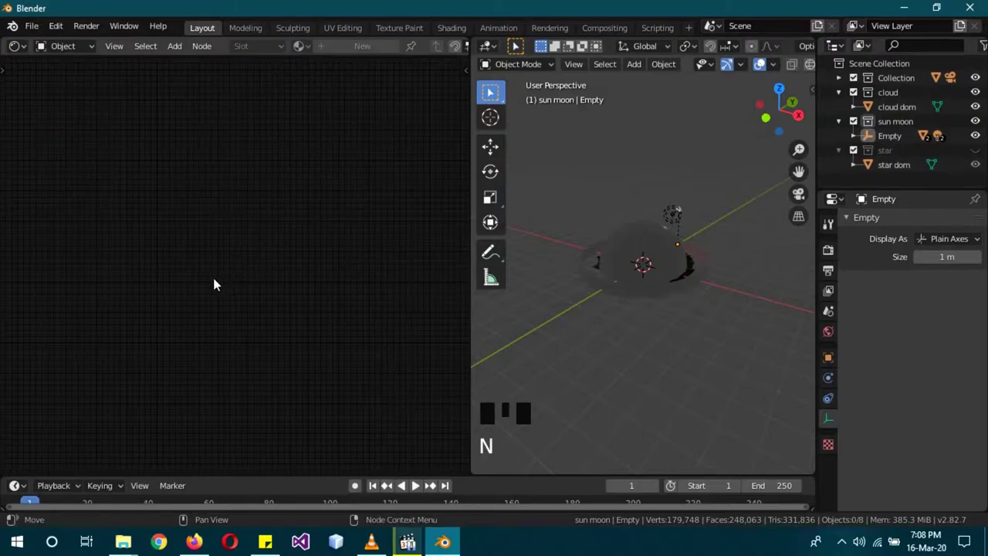
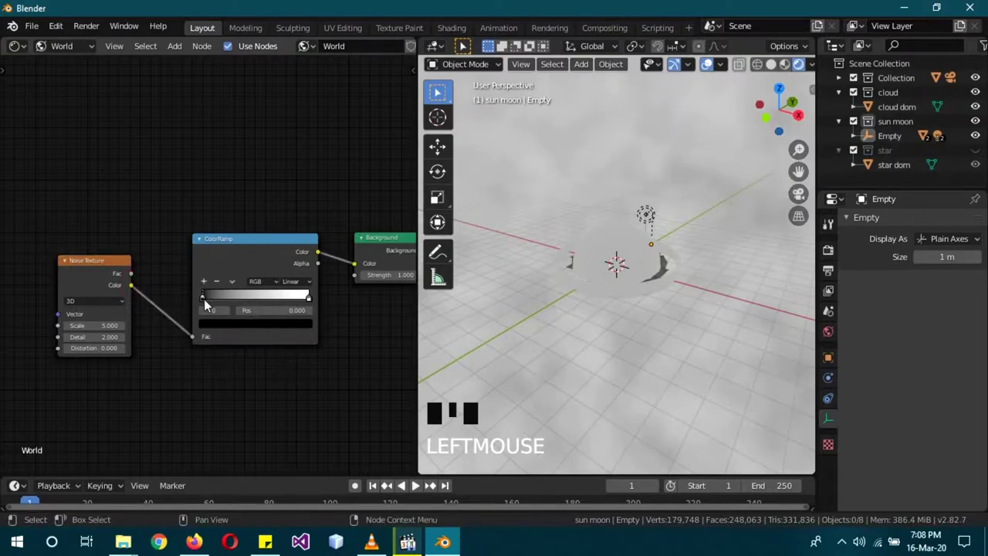
{"action": "left_click_drag", "start_coordinate": [220, 308], "coordinate": [296, 324]}
{"action": "left_click", "coordinate": [260, 197]}
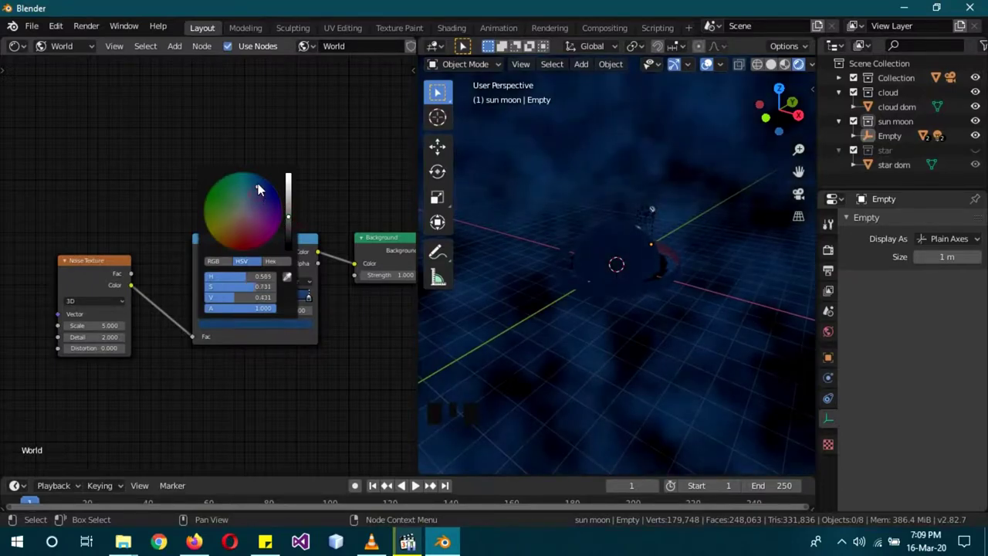
- Check the sky from front view and return the node editor to object materials
{"action": "key", "text": "KP_1"}
{"action": "scroll", "scroll_direction": "up", "scroll_amount": 3}
{"action": "left_click_drag", "start_coordinate": [702, 304], "coordinate": [827, 163]}
{"action": "left_click", "coordinate": [827, 162]}
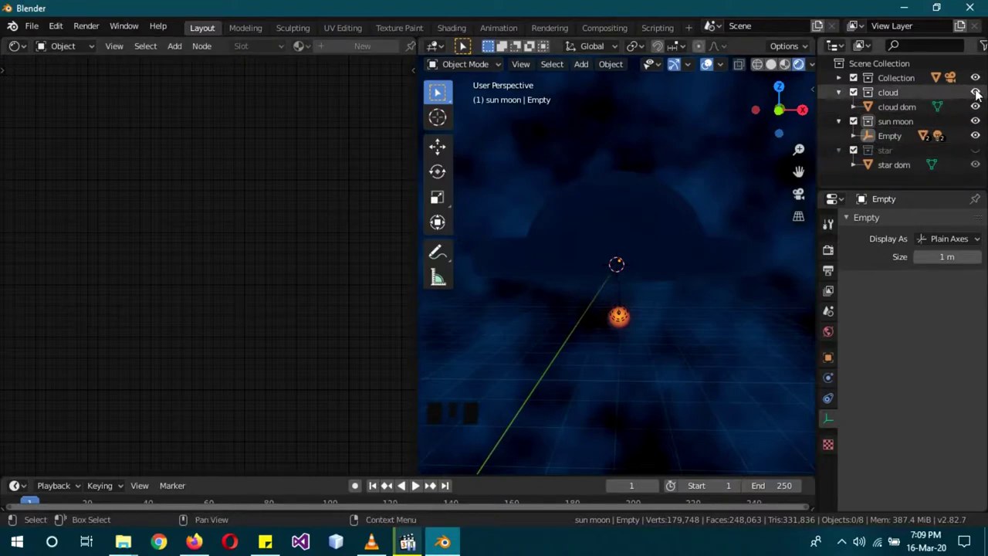
- Hide the cloud collection in the viewport via its Outliner eye icon
{"action": "left_click", "coordinate": [980, 94]}
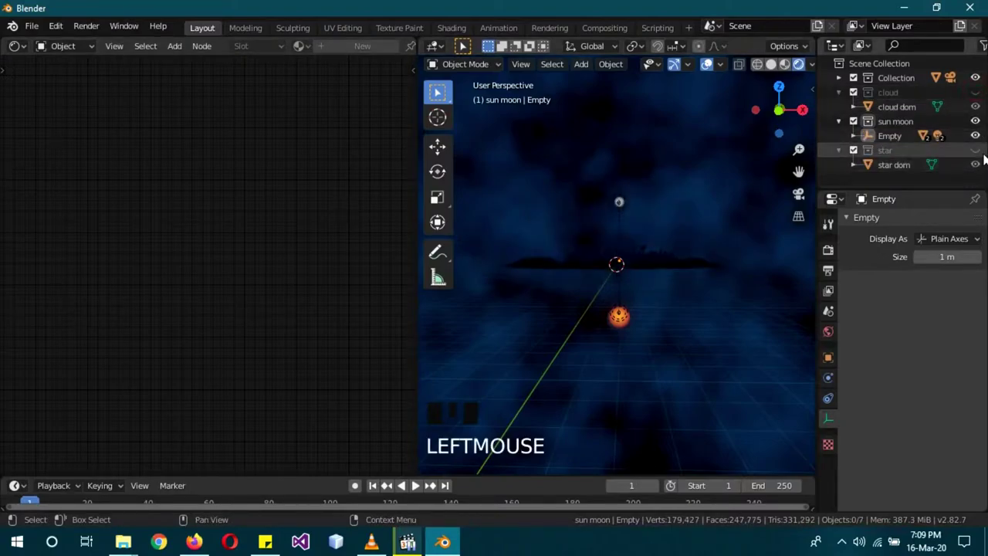
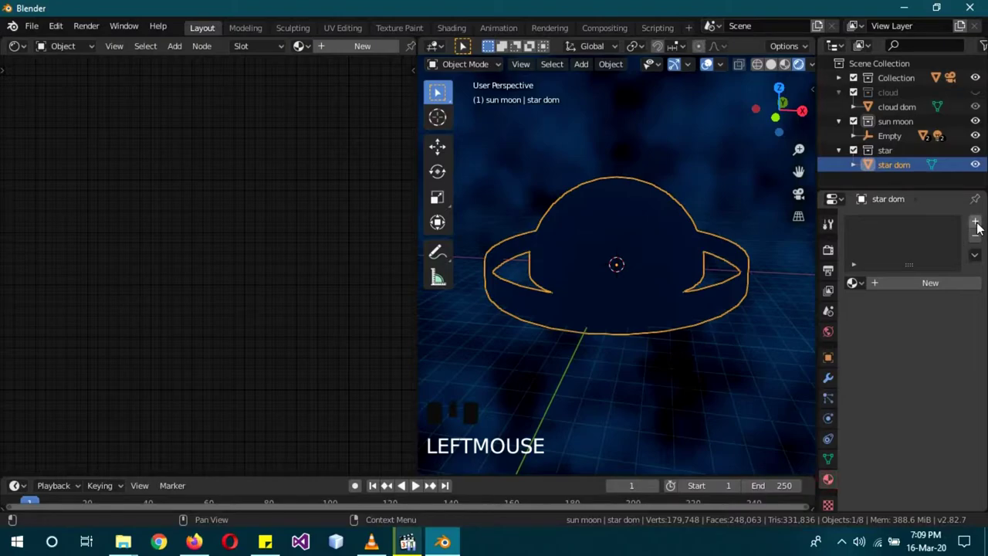
- Add two material slots to star dom and assign the horizon material to the selected ring
{"action": "left_click_drag", "start_coordinate": [981, 228], "coordinate": [880, 229]}
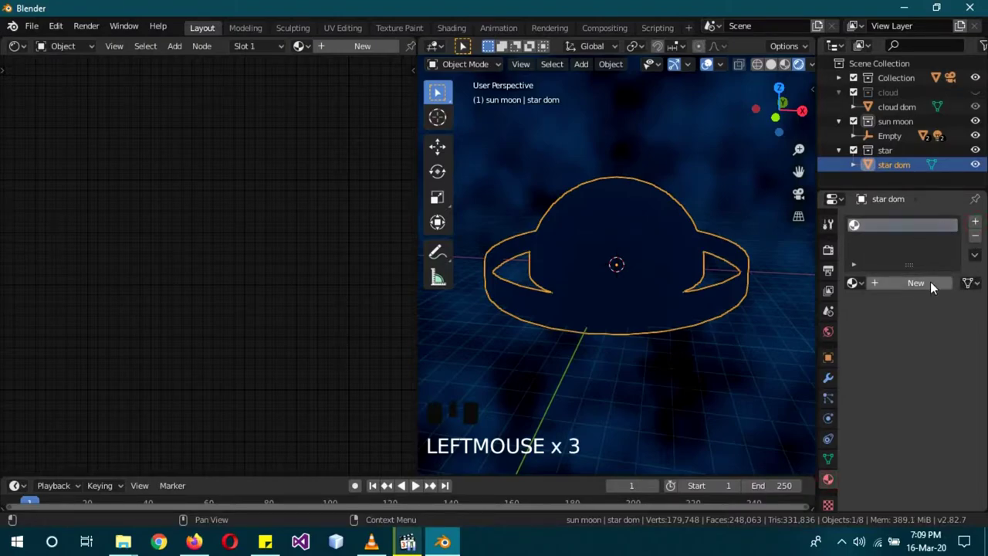
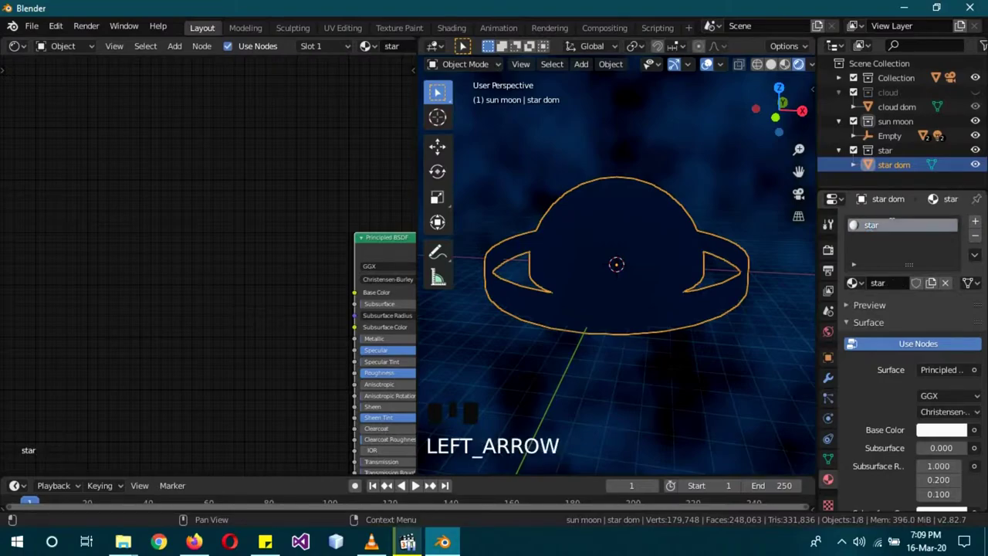
{"action": "left_click_drag", "start_coordinate": [976, 229], "coordinate": [901, 258]}
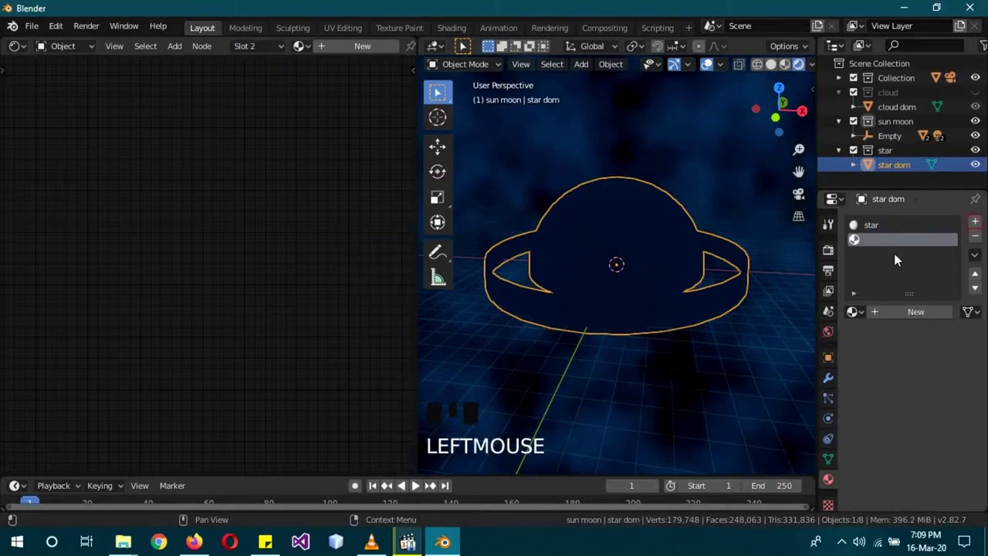
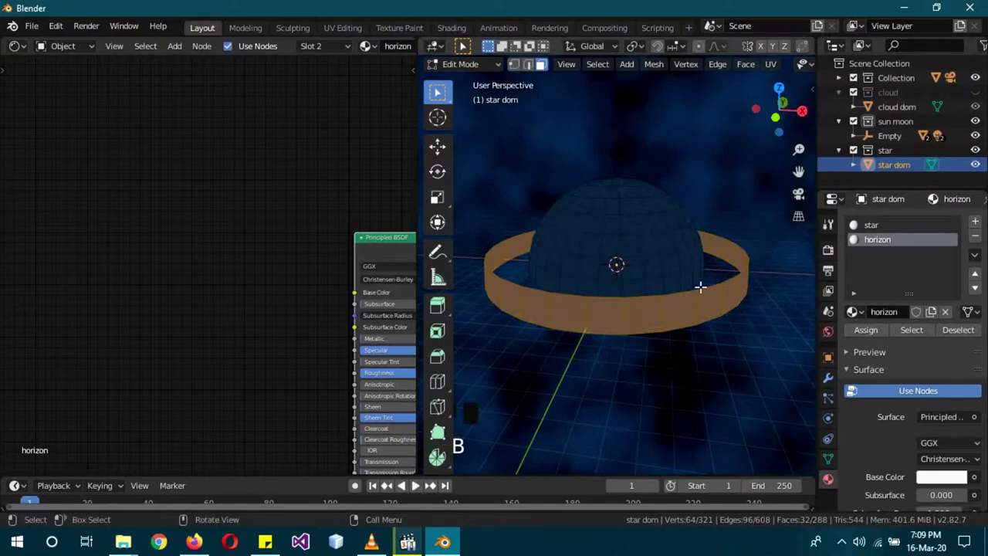
{"action": "left_click", "coordinate": [867, 333]}
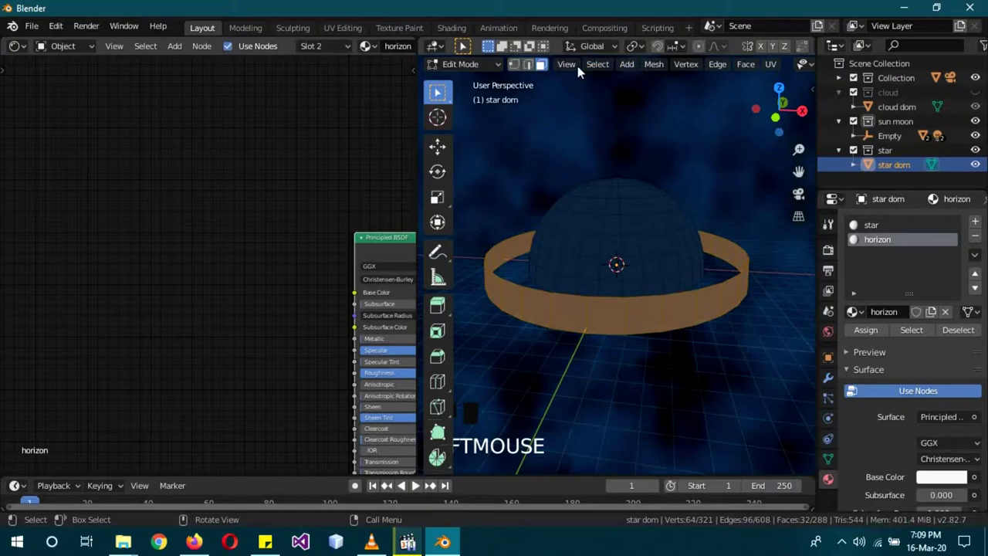
- Select the star-material faces, return to Object Mode and select the Principled BSDF node
{"action": "left_click", "coordinate": [622, 109]}
{"action": "left_click", "coordinate": [903, 233]}
{"action": "left_click", "coordinate": [885, 329]}
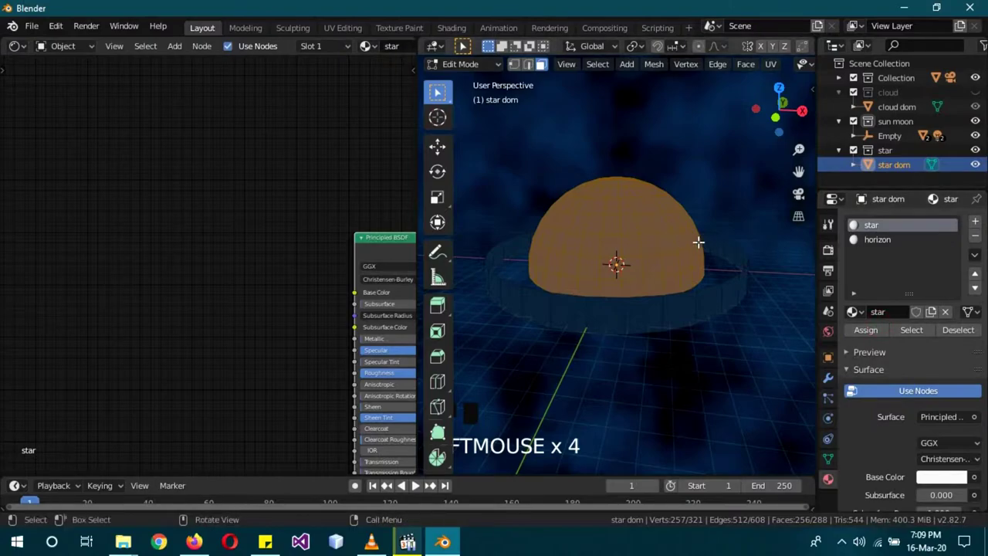
{"action": "key", "text": "Tab"}
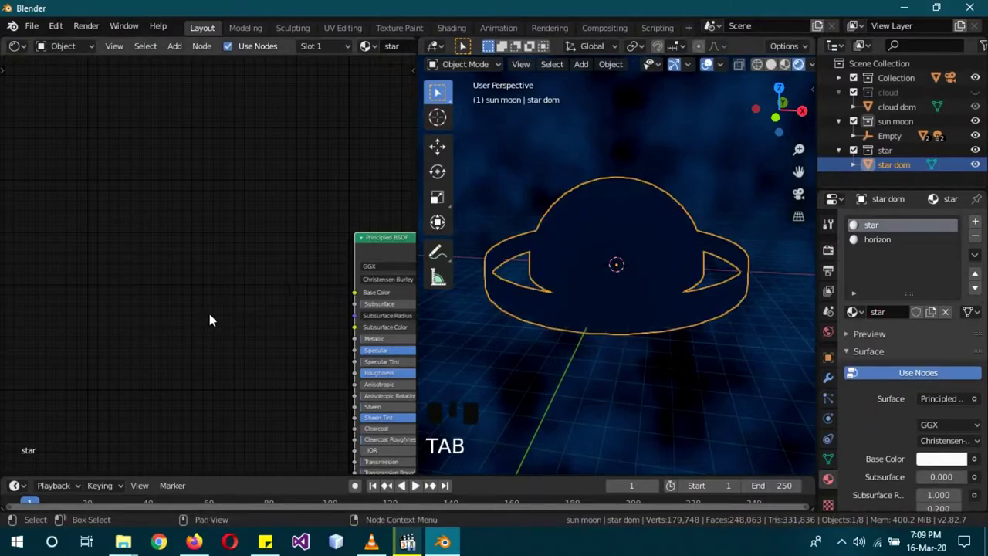
{"action": "left_click", "coordinate": [226, 222]}
- Replace the Principled BSDF with a Mix Shader wired to the Material Output Surface
{"action": "key", "text": "Delete"}
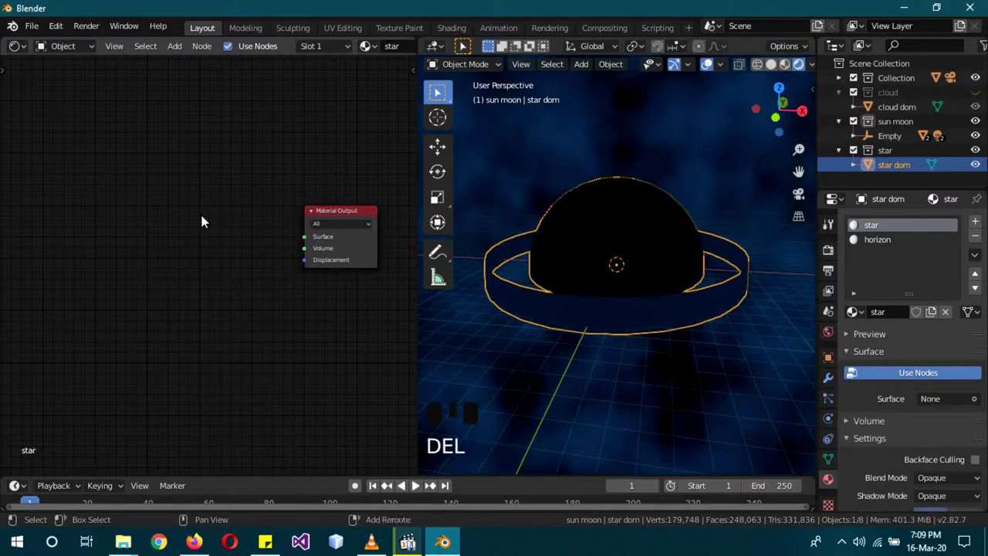
{"action": "key", "text": "shift+a"}
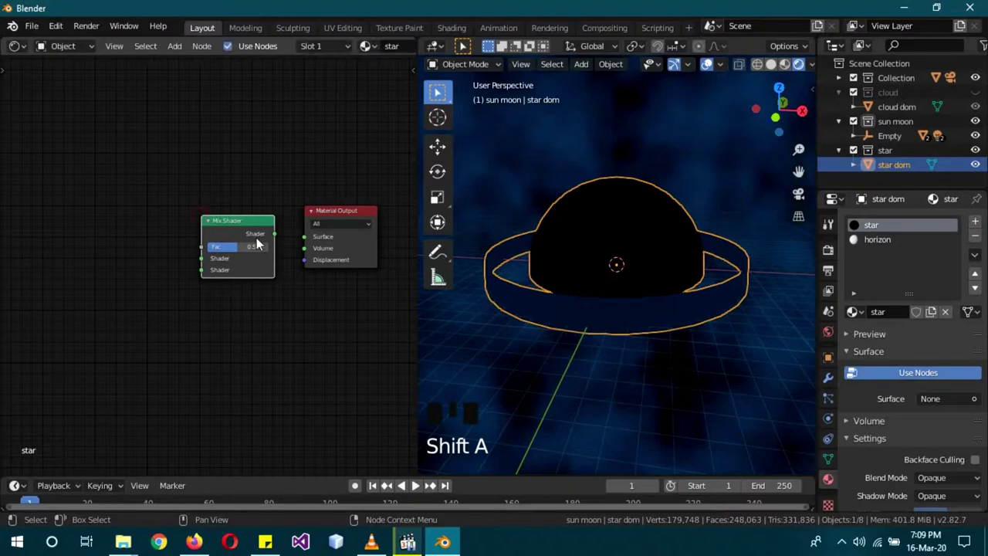
{"action": "left_click_drag", "start_coordinate": [281, 242], "coordinate": [293, 243]}
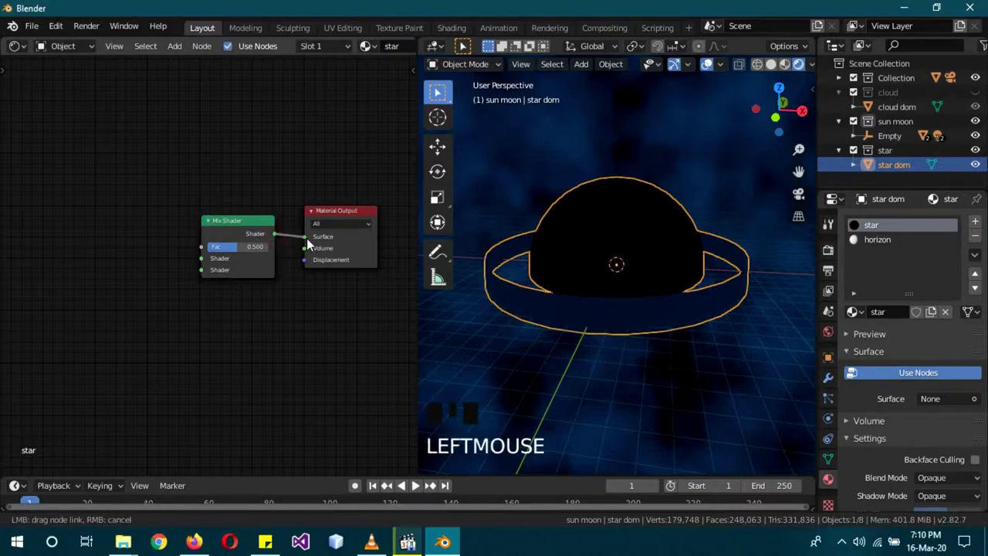
- Duplicate the Mix Shader and place the copy below the first
{"action": "left_click", "coordinate": [248, 234]}
{"action": "key", "text": "shift+d"}
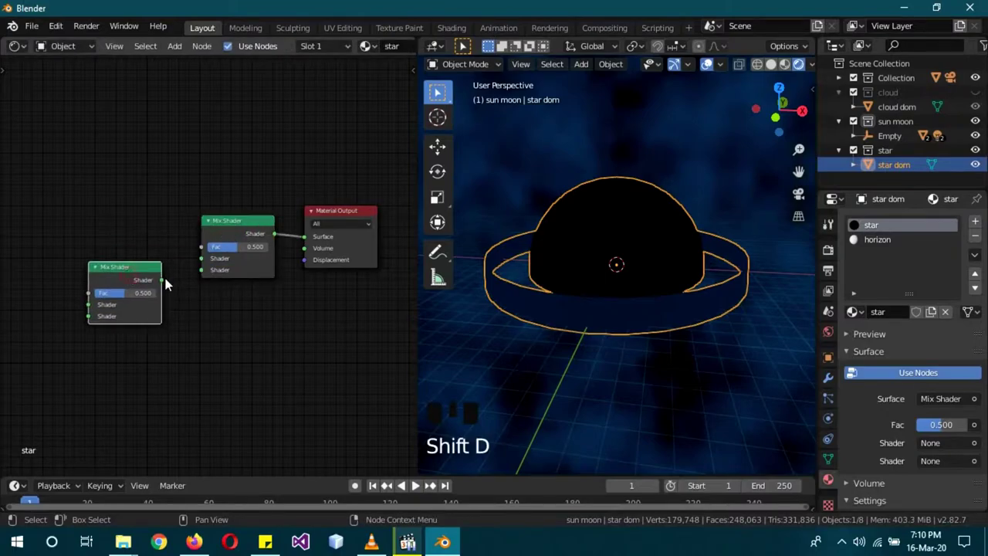
{"action": "left_click", "coordinate": [207, 266]}
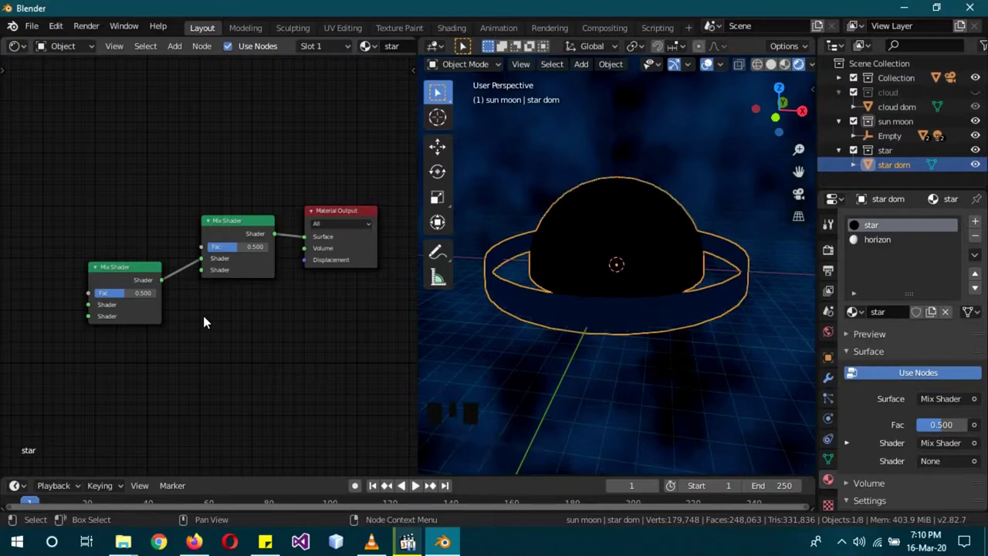
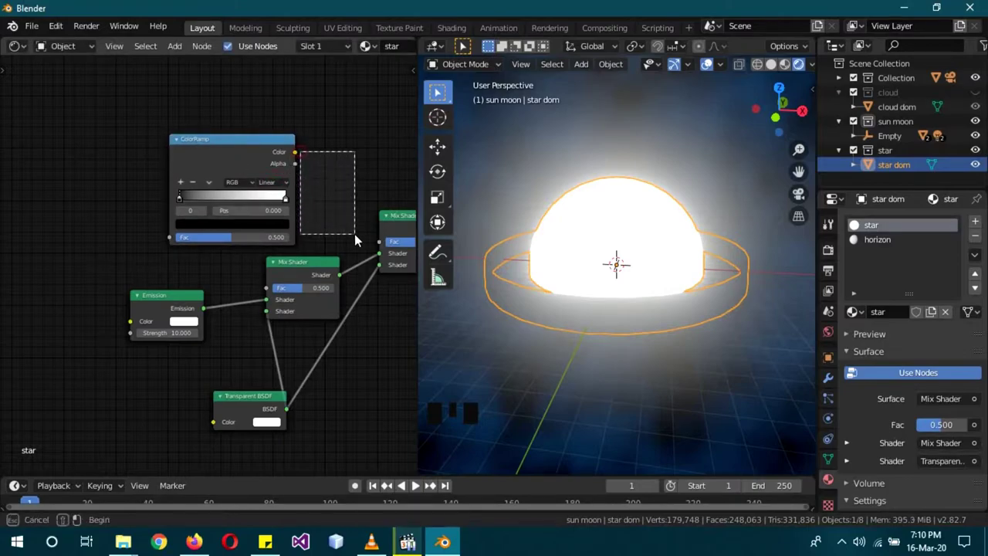
- Plug the ColorRamp Color output into the Mix Shader Fac input
{"action": "left_click", "coordinate": [320, 183]}
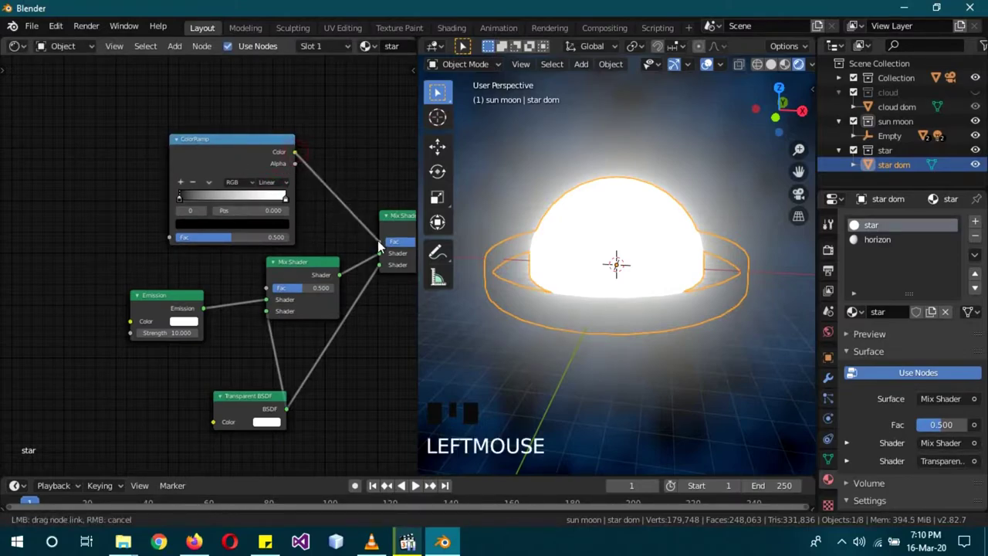
{"action": "left_click", "coordinate": [380, 261]}
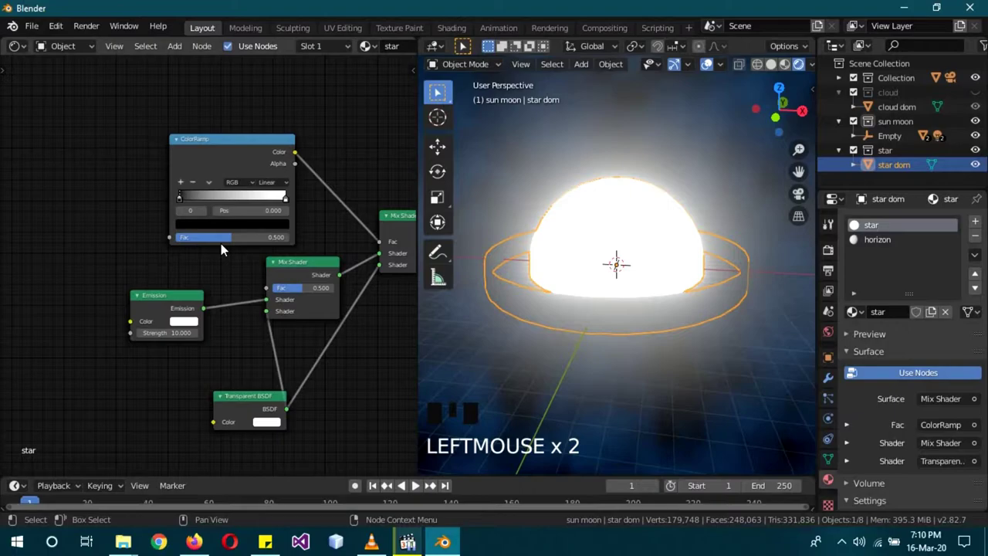
{"action": "left_click", "coordinate": [238, 163]}
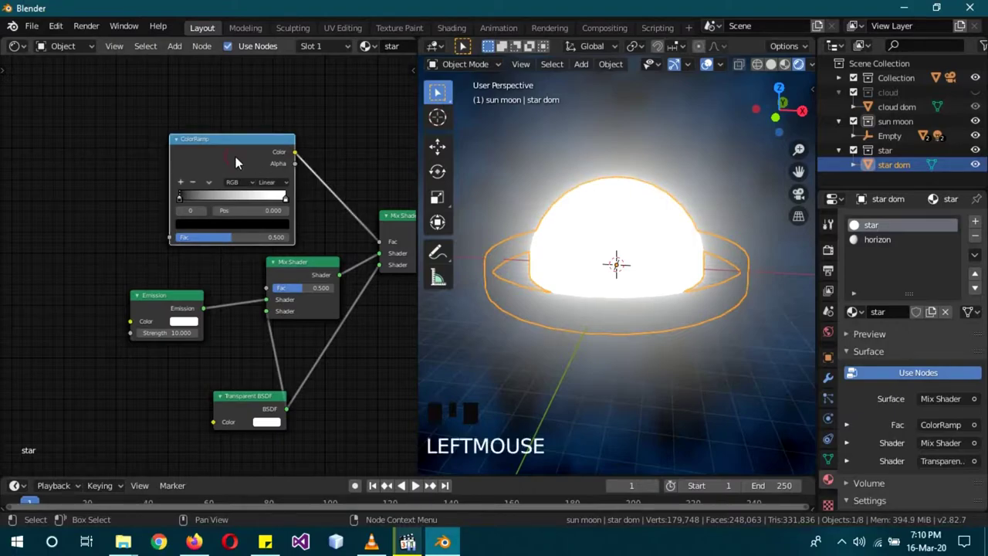
- Duplicate the ColorRamp to the left and place a Noise Texture above the ramps
{"action": "key", "text": "shift+d"}
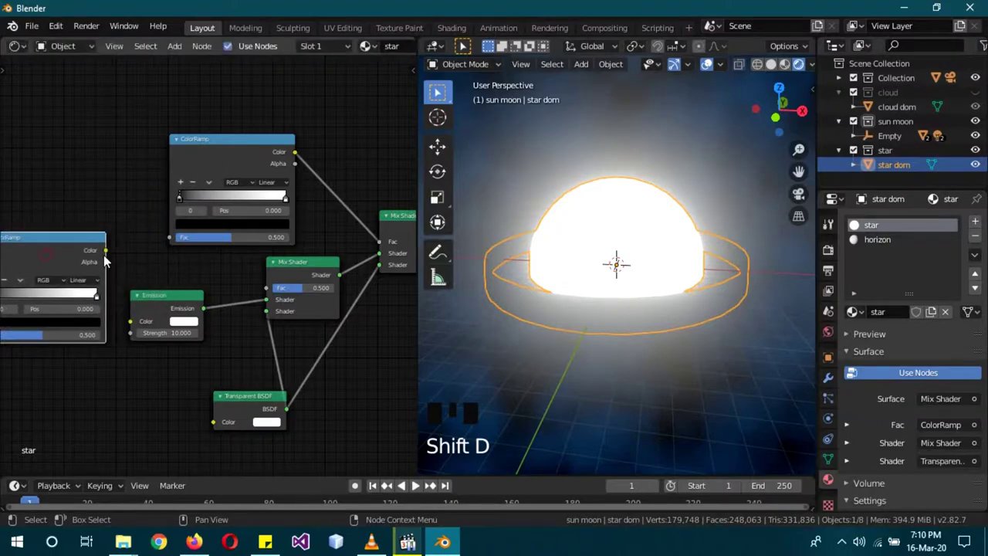
{"action": "left_click", "coordinate": [219, 269]}
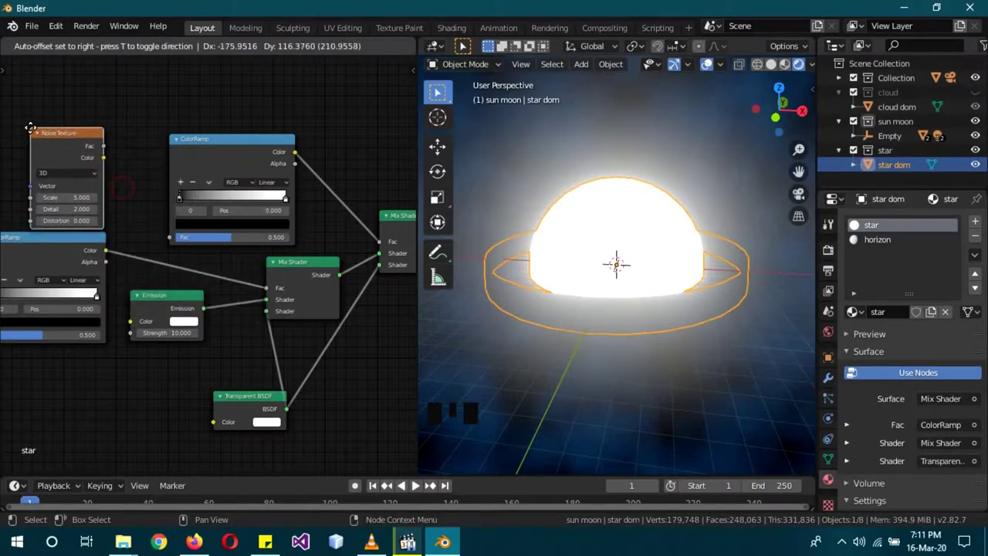
{"action": "left_click", "coordinate": [142, 251]}
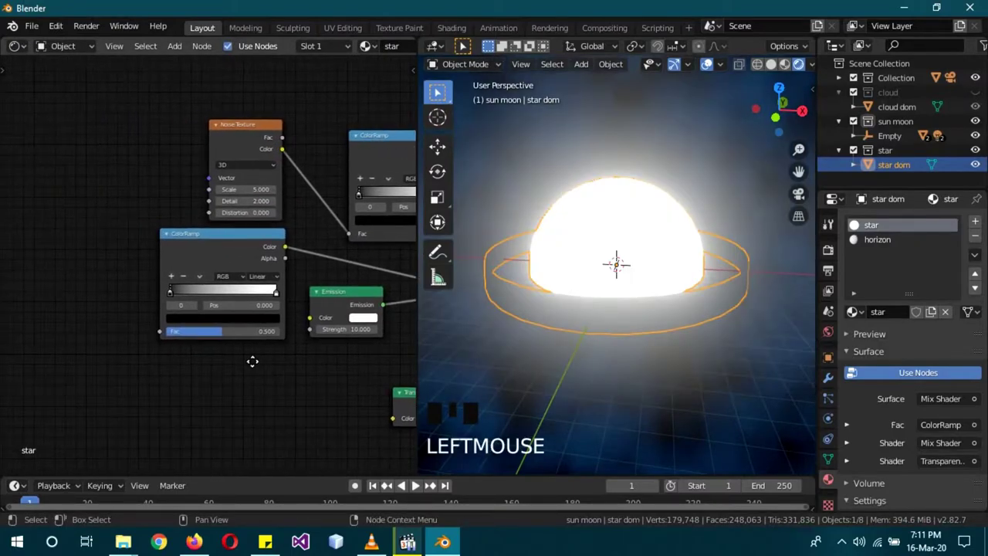
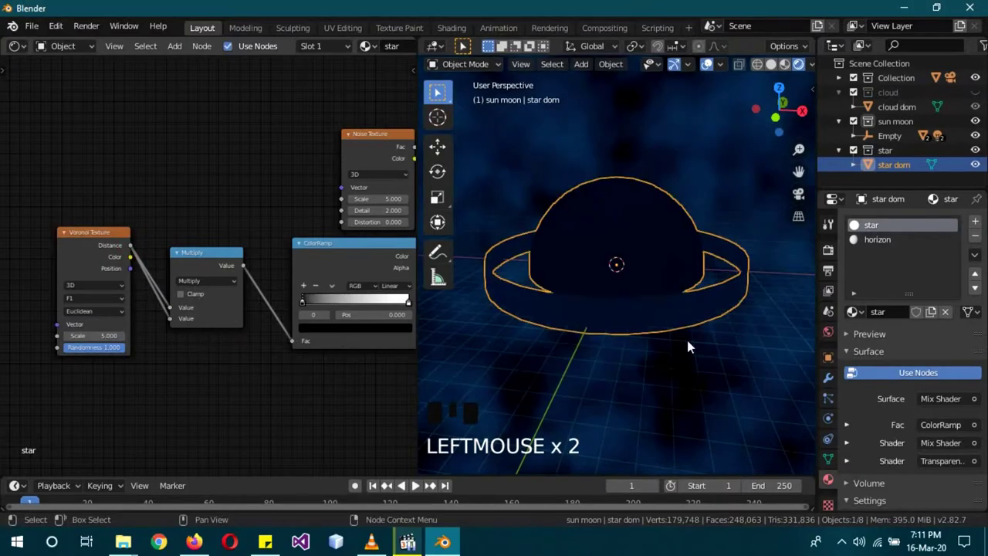
- Set the star material's Blend Mode to Alpha Clip in Material Settings
{"action": "scroll", "scroll_direction": "down", "scroll_amount": 3}
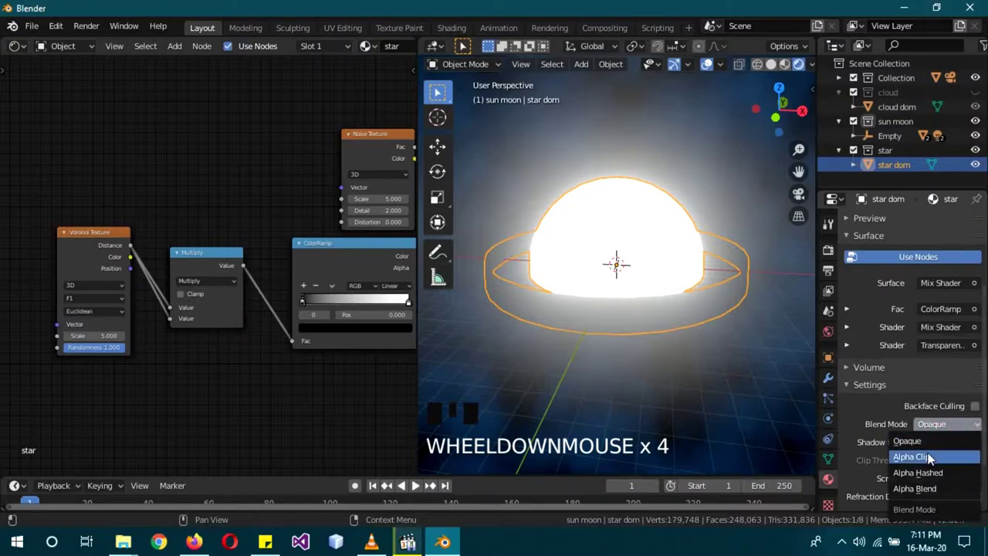
{"action": "left_click_drag", "start_coordinate": [932, 459], "coordinate": [695, 338]}
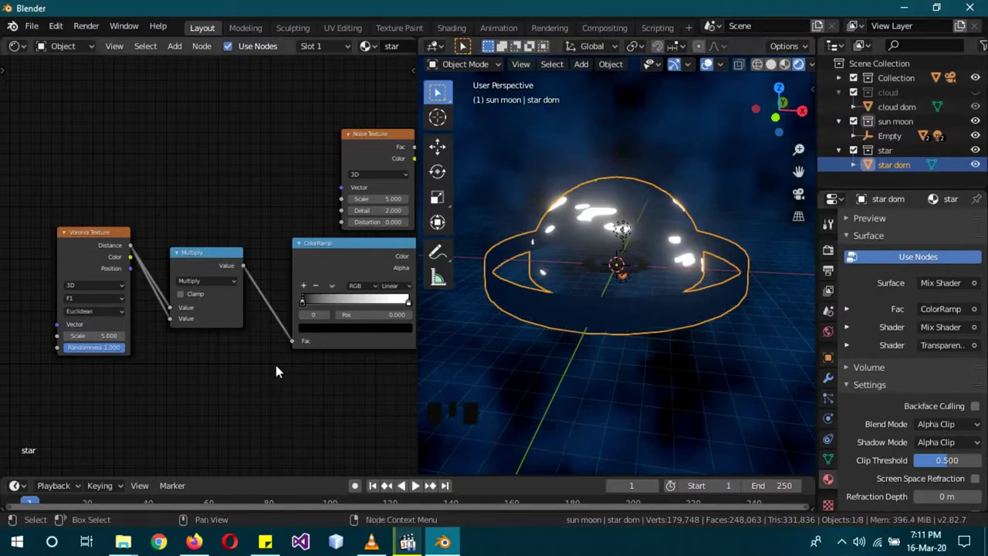
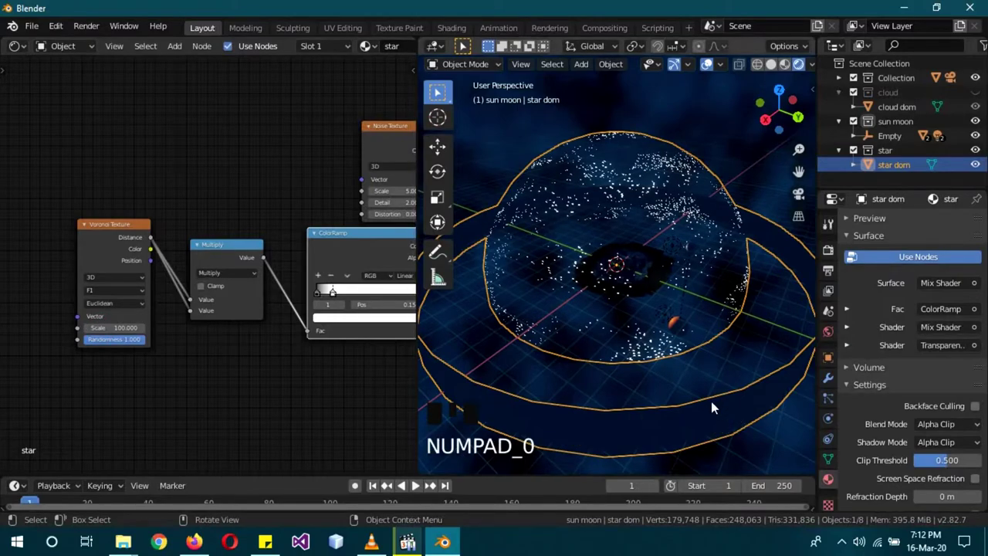
{"action": "left_click_drag", "start_coordinate": [702, 396], "coordinate": [692, 360]}
{"action": "scroll", "scroll_direction": "up", "scroll_amount": 3}
{"action": "scroll", "scroll_direction": "up", "scroll_amount": 3}
{"action": "left_click_drag", "start_coordinate": [711, 348], "coordinate": [628, 264]}
{"action": "scroll", "scroll_direction": "down", "scroll_amount": 3}
{"action": "left_click_drag", "start_coordinate": [640, 309], "coordinate": [707, 304]}
{"action": "scroll", "scroll_direction": "up", "scroll_amount": 3}
{"action": "scroll", "scroll_direction": "up", "scroll_amount": 3}
{"action": "left_click_drag", "start_coordinate": [714, 307], "coordinate": [368, 217]}
- Drag the star ColorRamp's white stop inward to about 0.7 to thin out the stars
{"action": "left_click", "coordinate": [369, 217]}
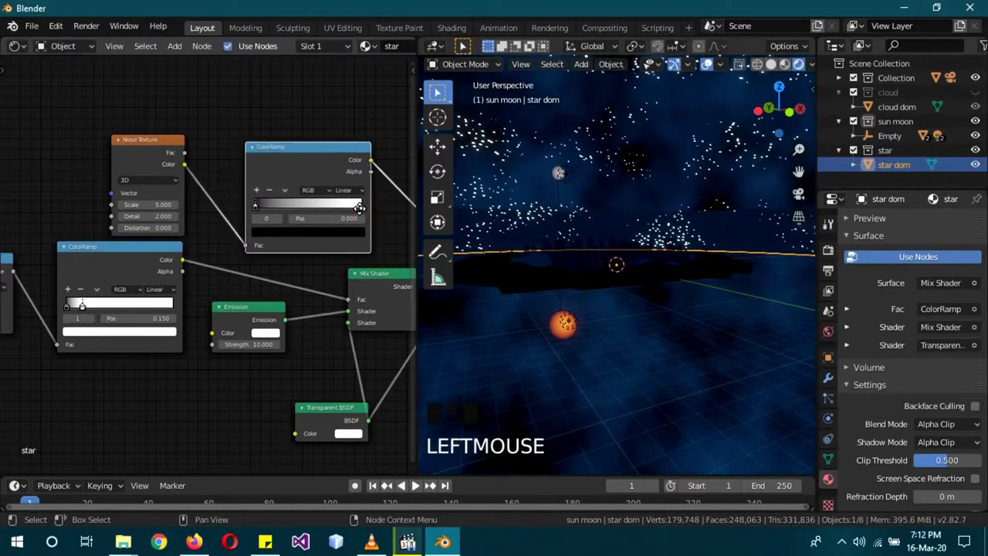
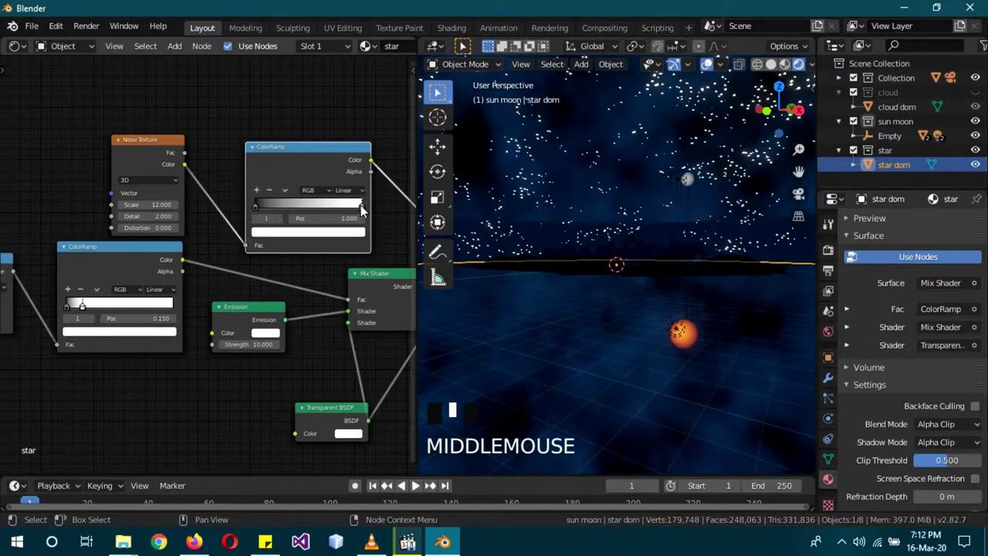
{"action": "left_click_drag", "start_coordinate": [363, 207], "coordinate": [315, 212]}
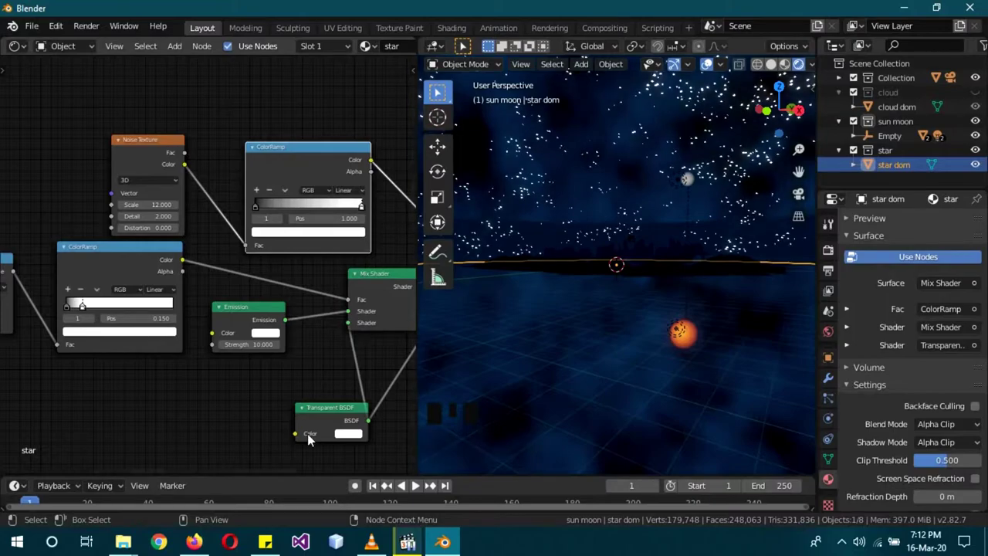
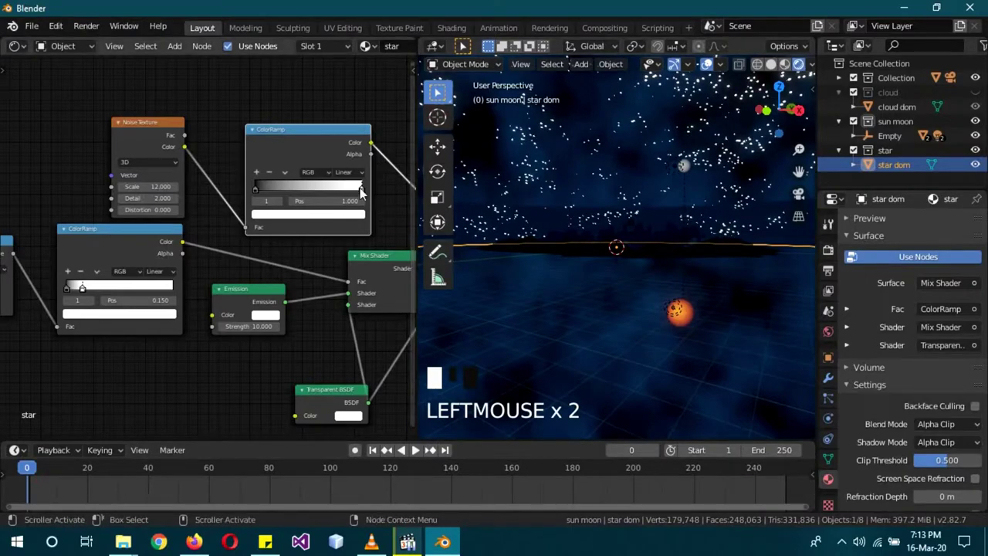
{"action": "left_click", "coordinate": [365, 194]}
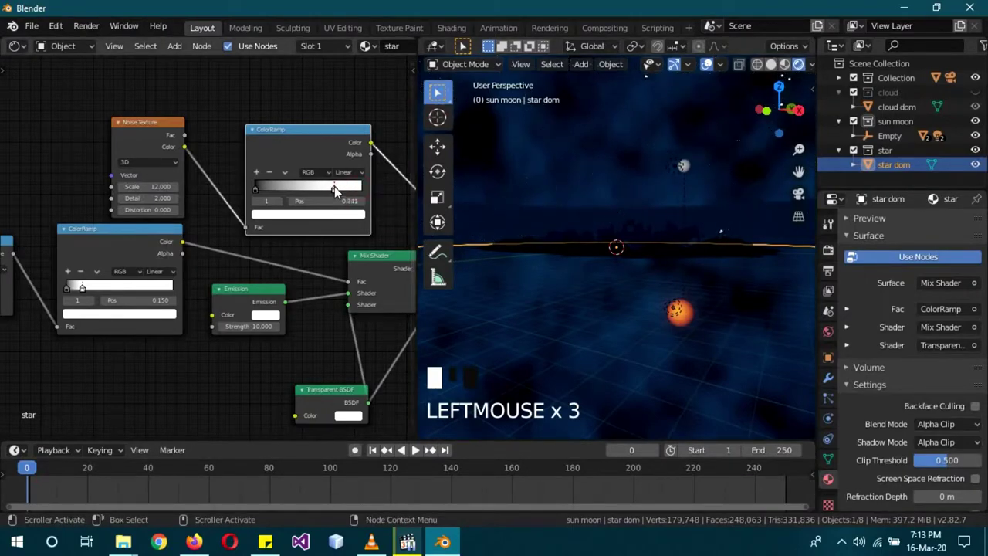
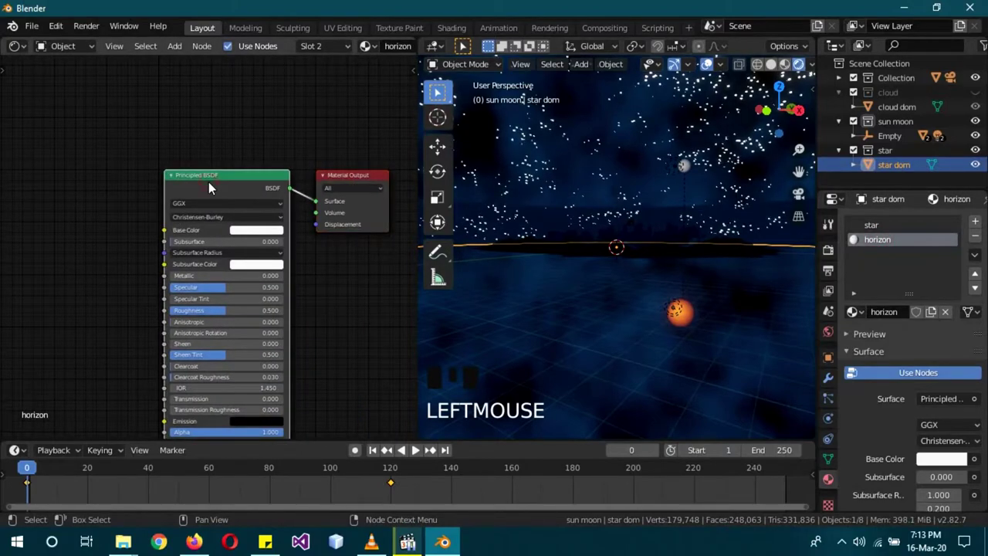
- Delete the horizon material's Principled BSDF and set its Blend Mode to Alpha Blend
{"action": "key", "text": "Delete"}
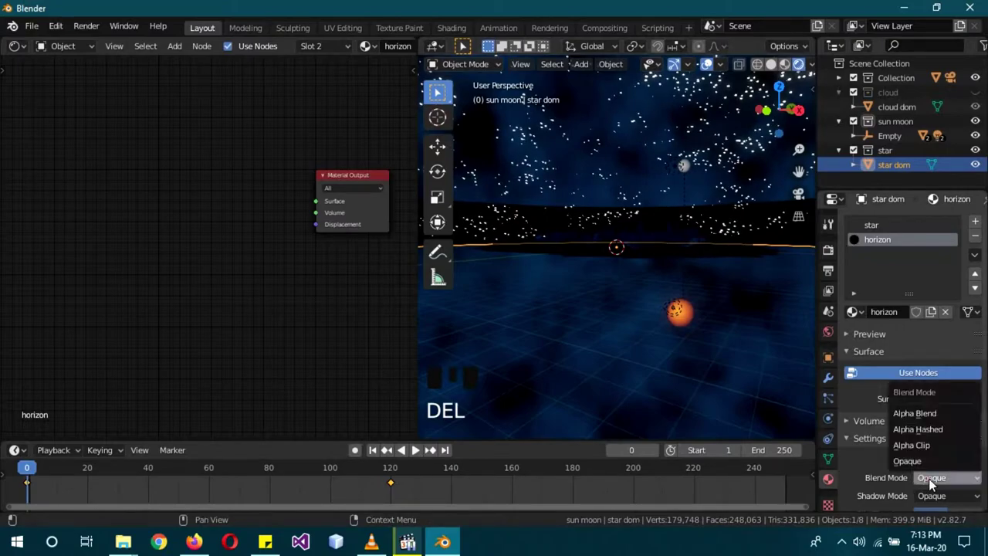
{"action": "left_click_drag", "start_coordinate": [938, 417], "coordinate": [189, 238]}
{"action": "key", "text": "shift+a"}
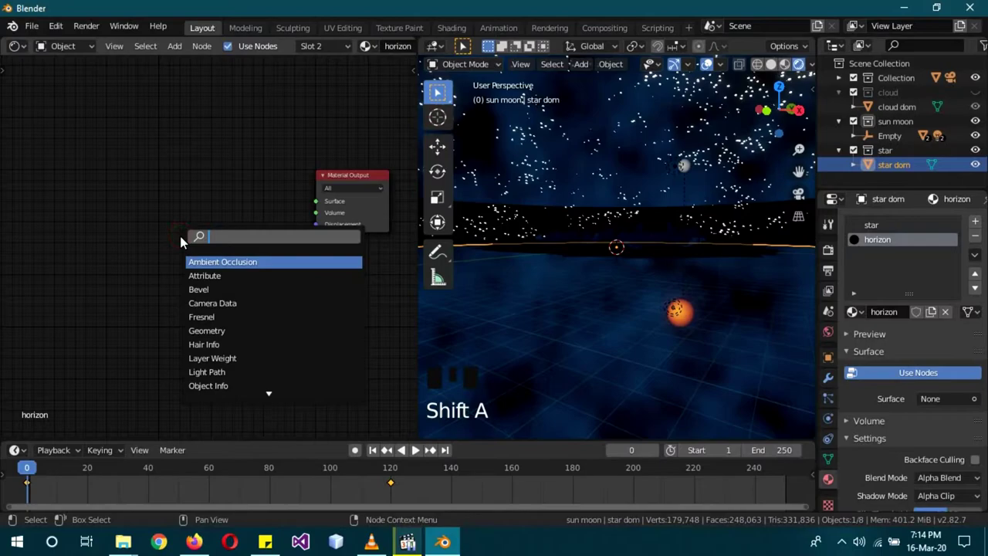
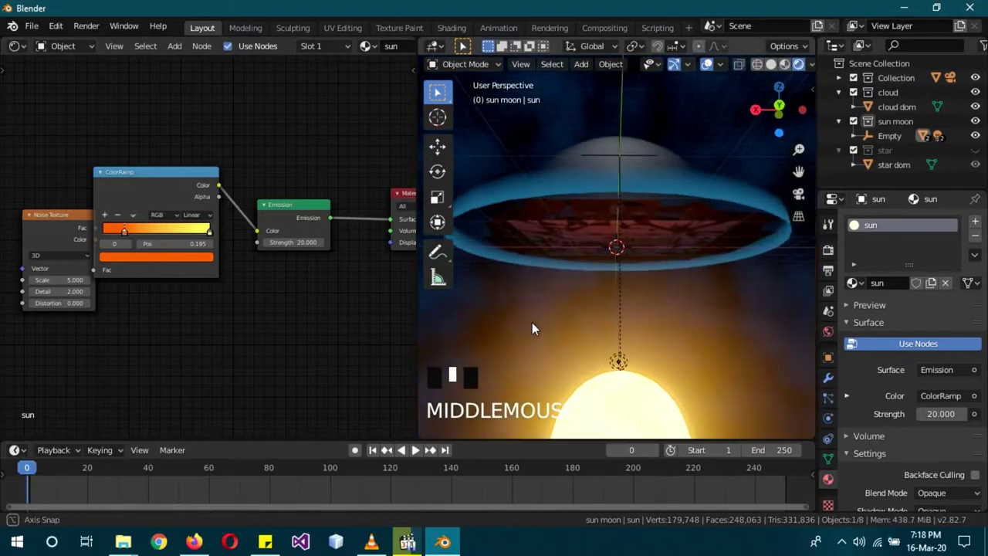
- Deselect everything and orbit the viewport to inspect the sun's glow
{"action": "key", "text": "a"}
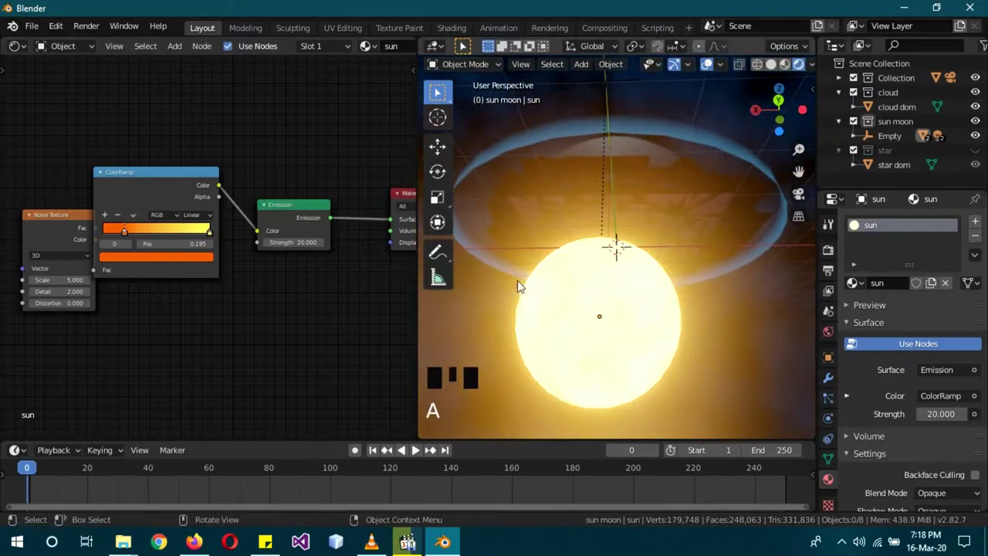
{"action": "left_click_drag", "start_coordinate": [133, 238], "coordinate": [185, 248]}
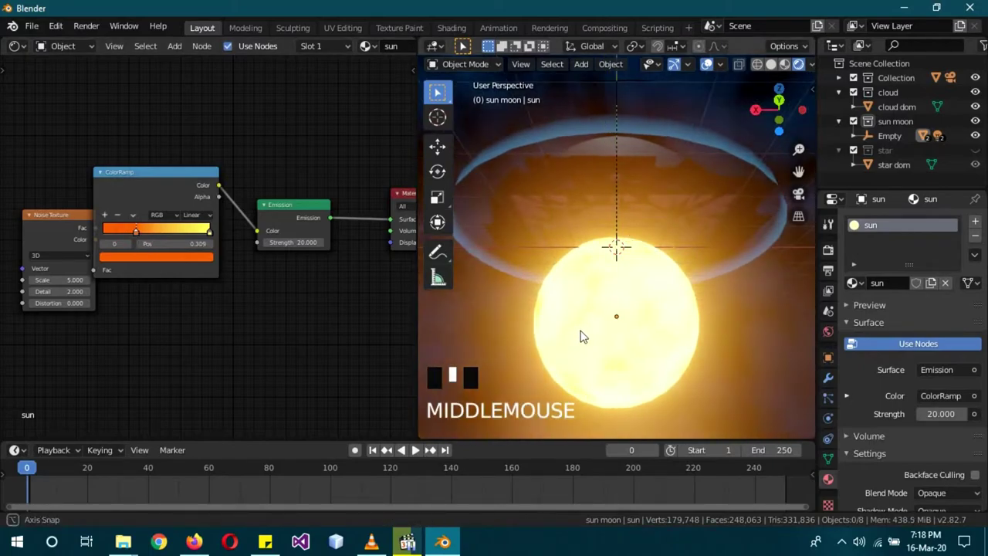
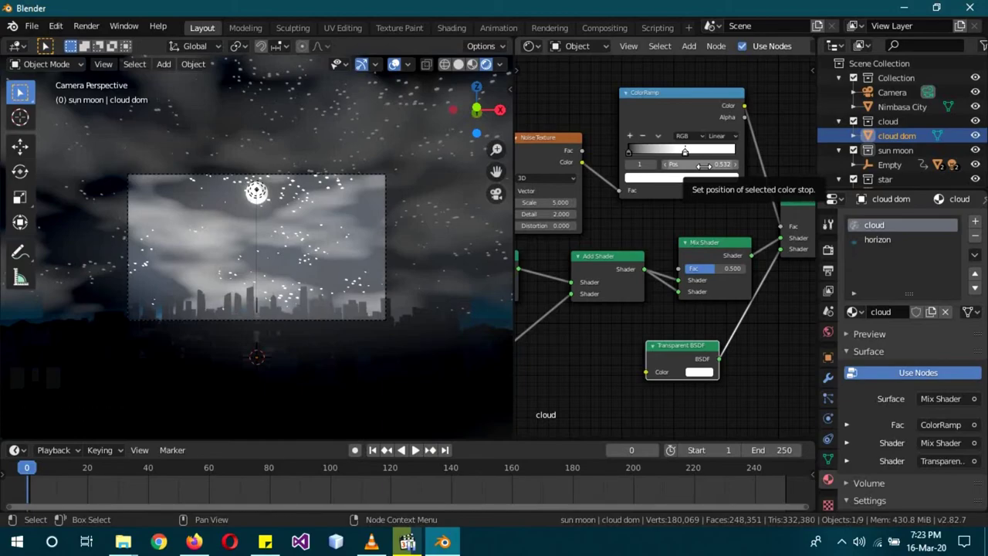
- Advance the animation to frame 20 to preview the clouds
{"action": "key", "text": "i"}
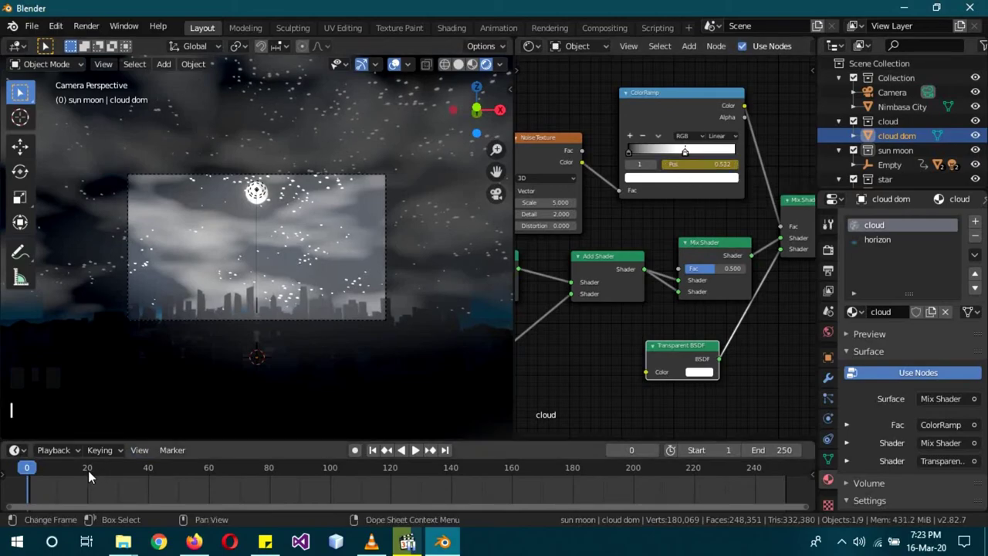
{"action": "left_click_drag", "start_coordinate": [93, 477], "coordinate": [441, 295]}
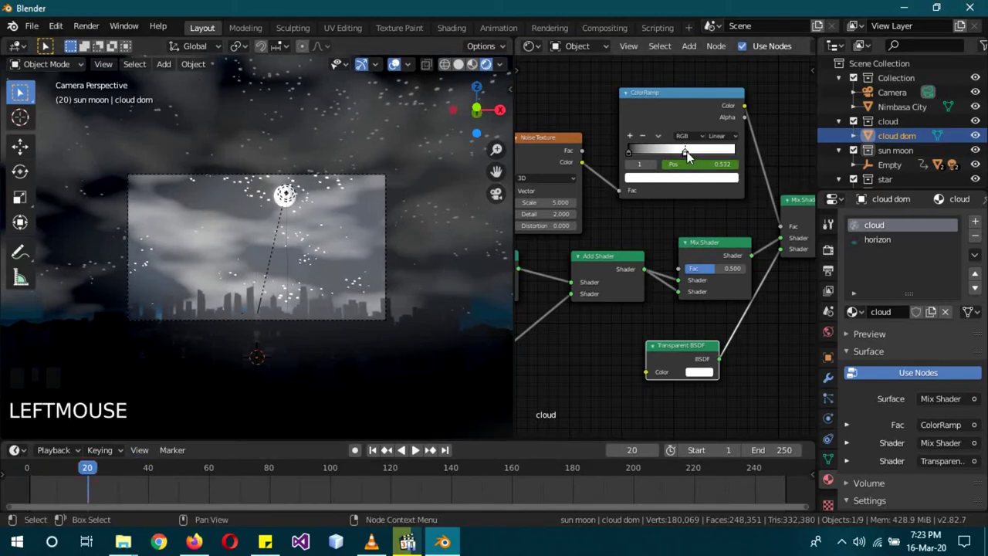
- Shift the cloud ColorRamp's middle stop from 0.532 to 0.491 for denser clouds
{"action": "left_click", "coordinate": [700, 154]}
{"action": "left_click_drag", "start_coordinate": [704, 158], "coordinate": [692, 158]}
{"action": "left_click", "coordinate": [688, 155]}
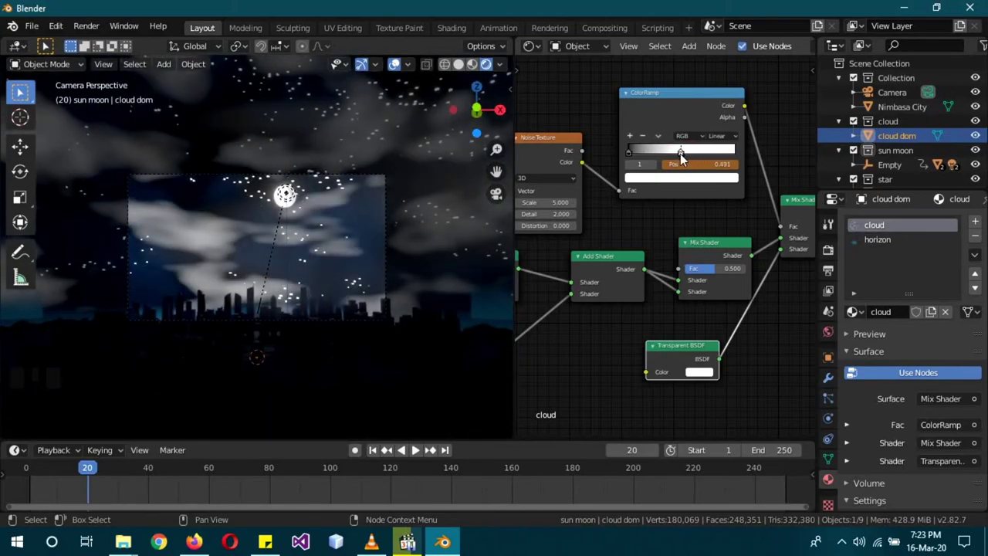
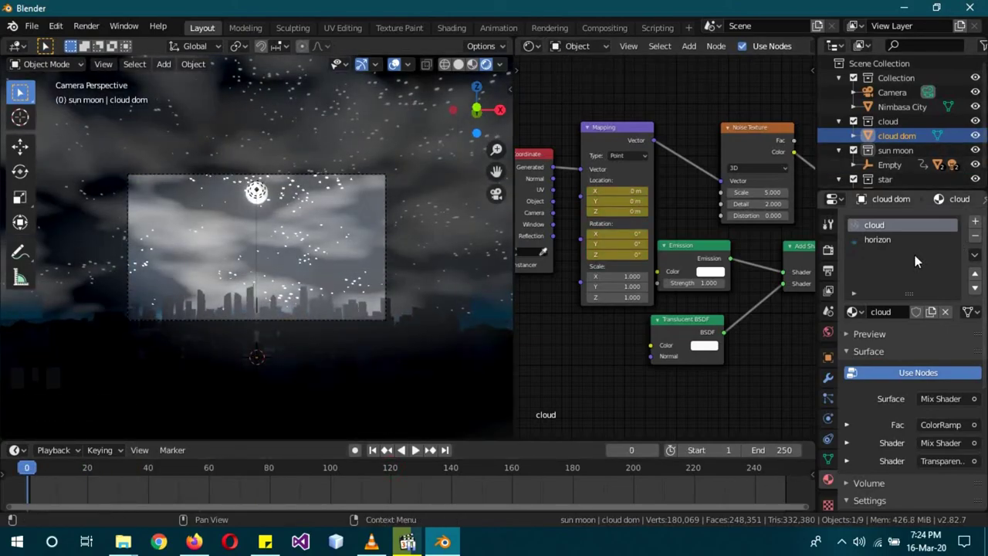
- Switch to the horizon material and select its ColorRamp's dark stop at 0.355
{"action": "left_click", "coordinate": [906, 242]}
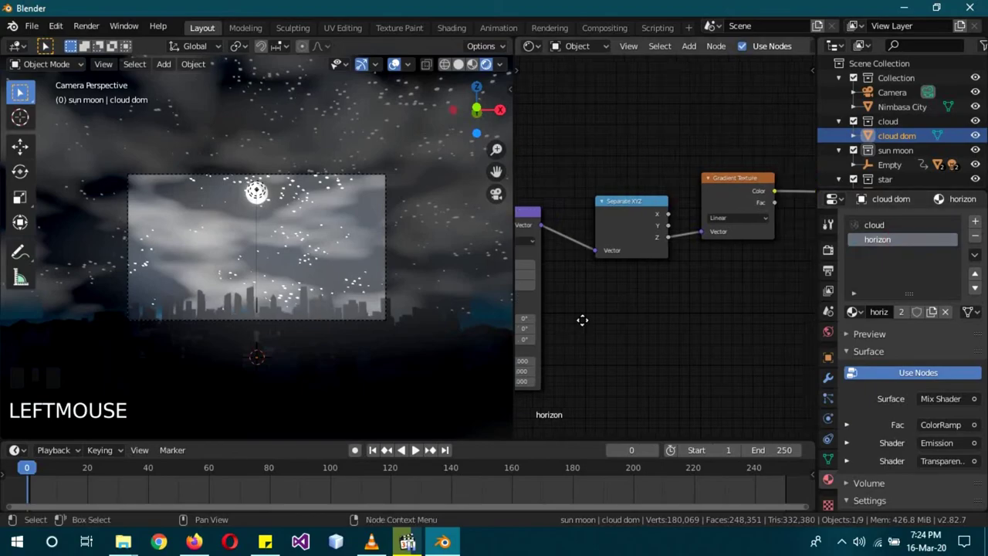
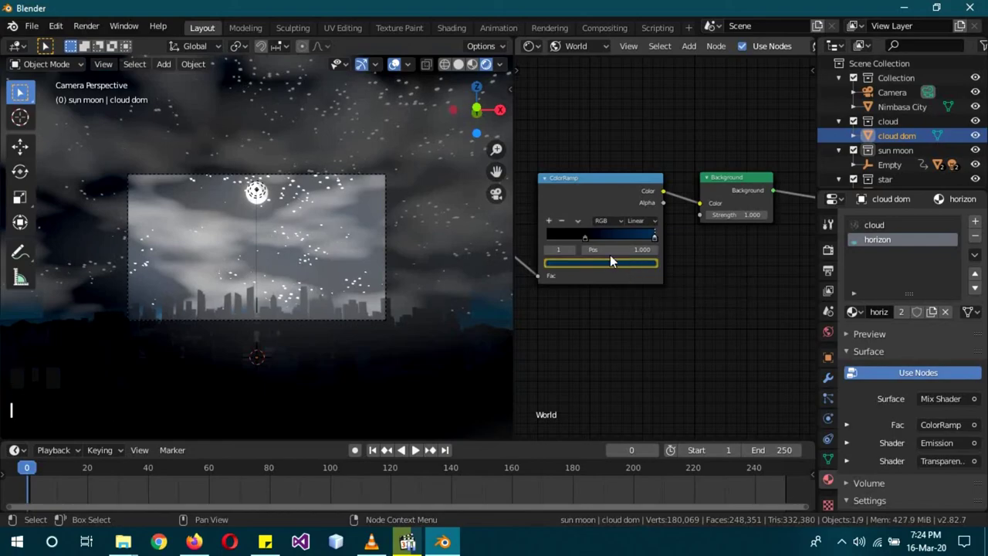
{"action": "left_click", "coordinate": [617, 266]}
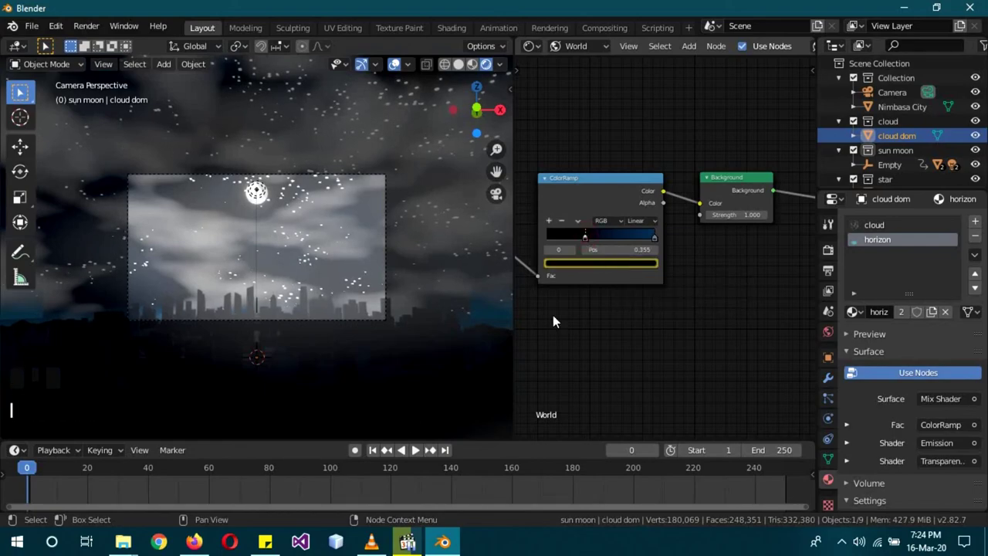